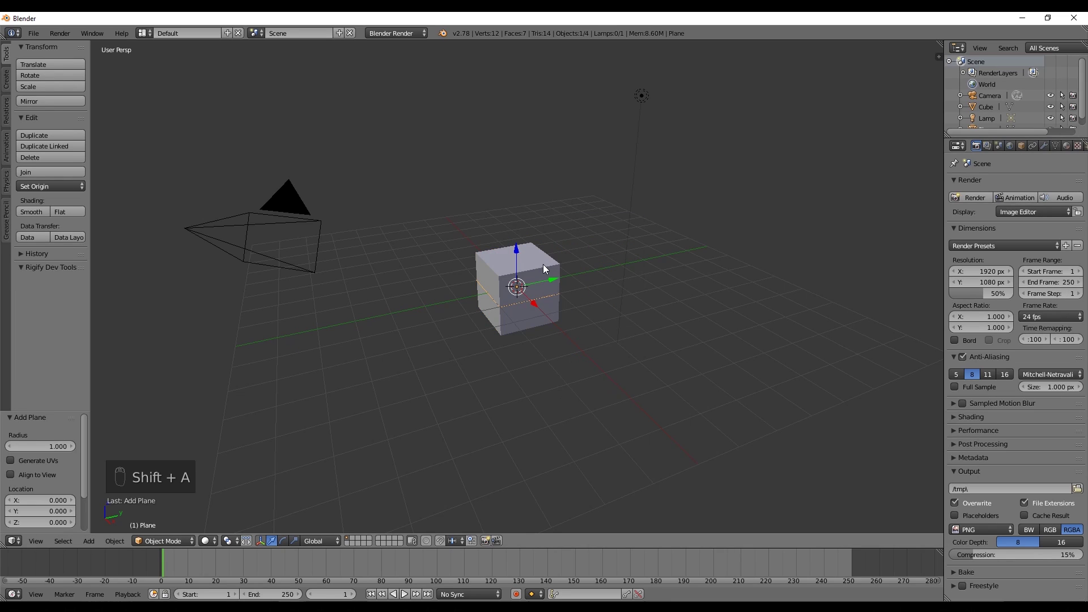
# Scale the new plane into a large ground floor and select the cube on it.
pyautogui.press('s')
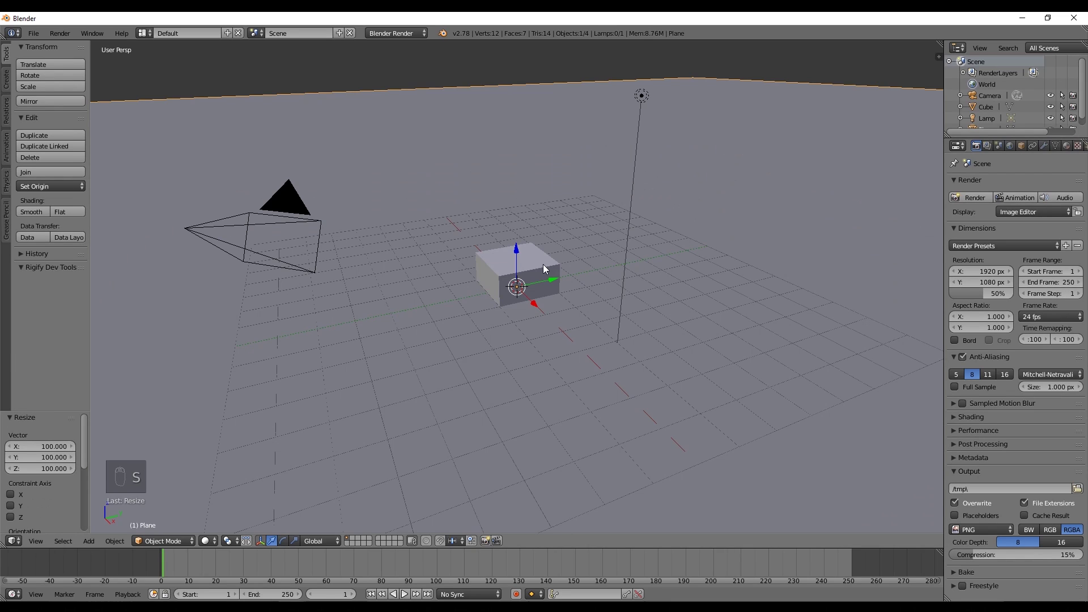
pyautogui.moveTo(547, 269); pyautogui.dragTo(518, 263)
pyautogui.click(508, 220)
# In Edit Mode add loop cuts in both directions to grid the cube five by five.
pyautogui.press('Tab')
pyautogui.press('ctrl+r')
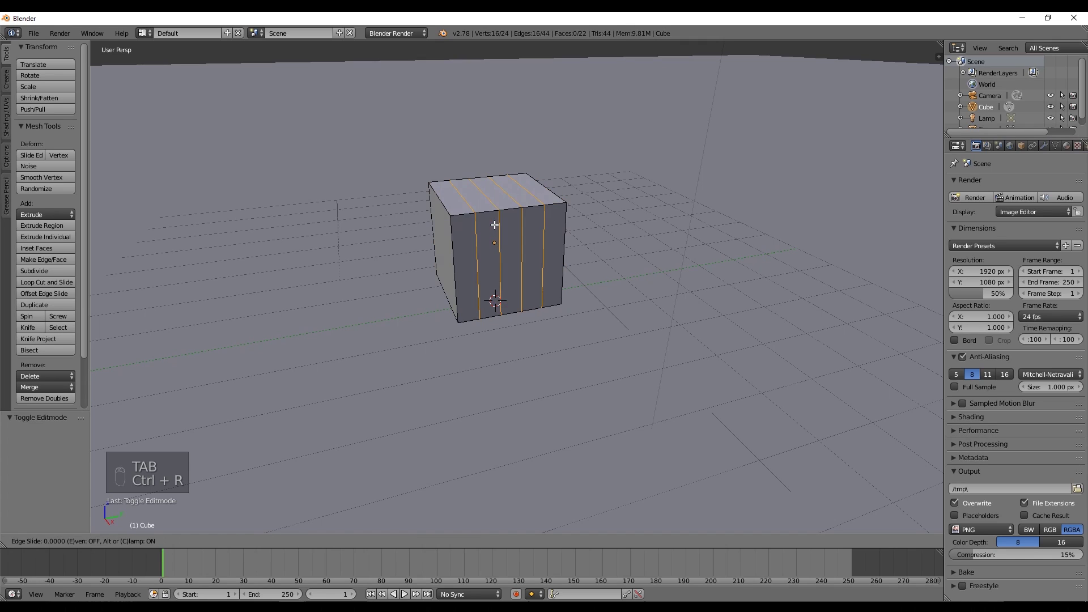
pyautogui.press('ctrl+r')
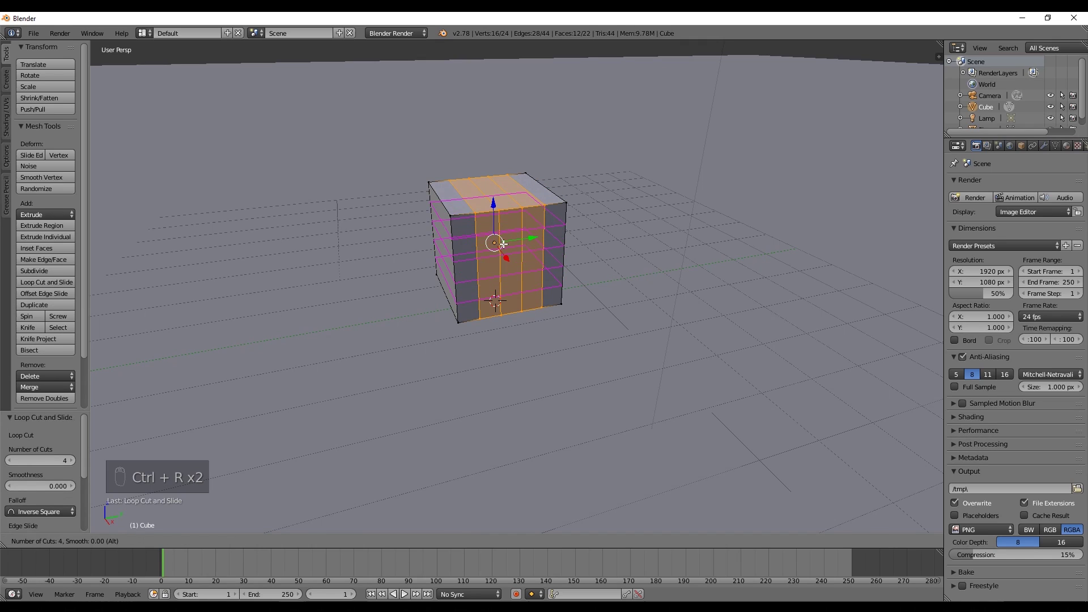
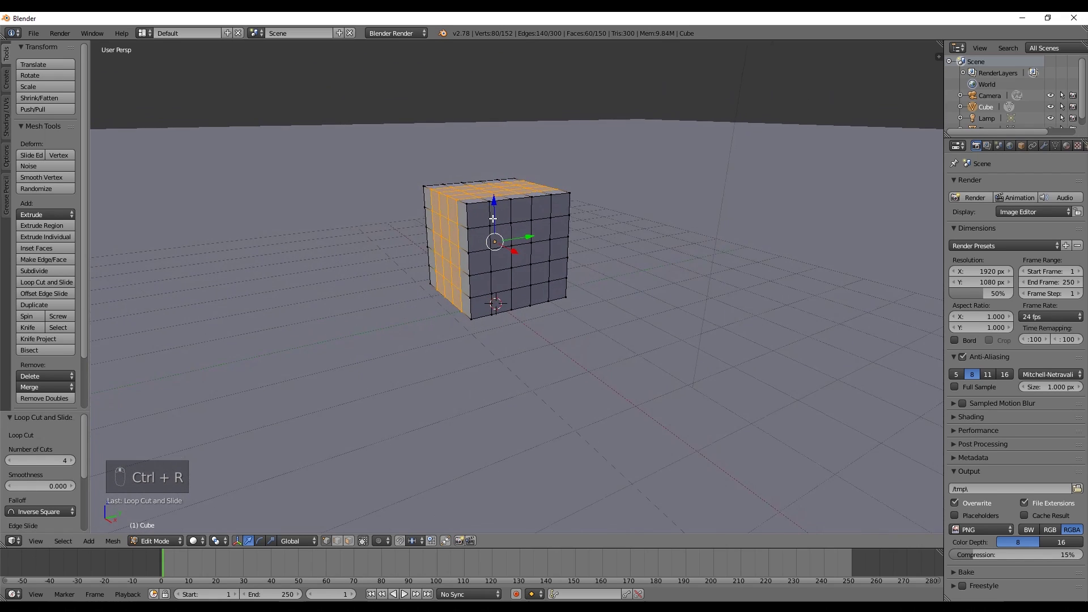
# In face select mode pick the pip squares and extrude them as Individual Faces.
pyautogui.moveTo(516, 250); pyautogui.dragTo(492, 268)
pyautogui.press('ctrl+Tab')
pyautogui.moveTo(496, 254); pyautogui.dragTo(555, 267)
pyautogui.moveTo(555, 267); pyautogui.dragTo(555, 254)
pyautogui.press('alt+e')
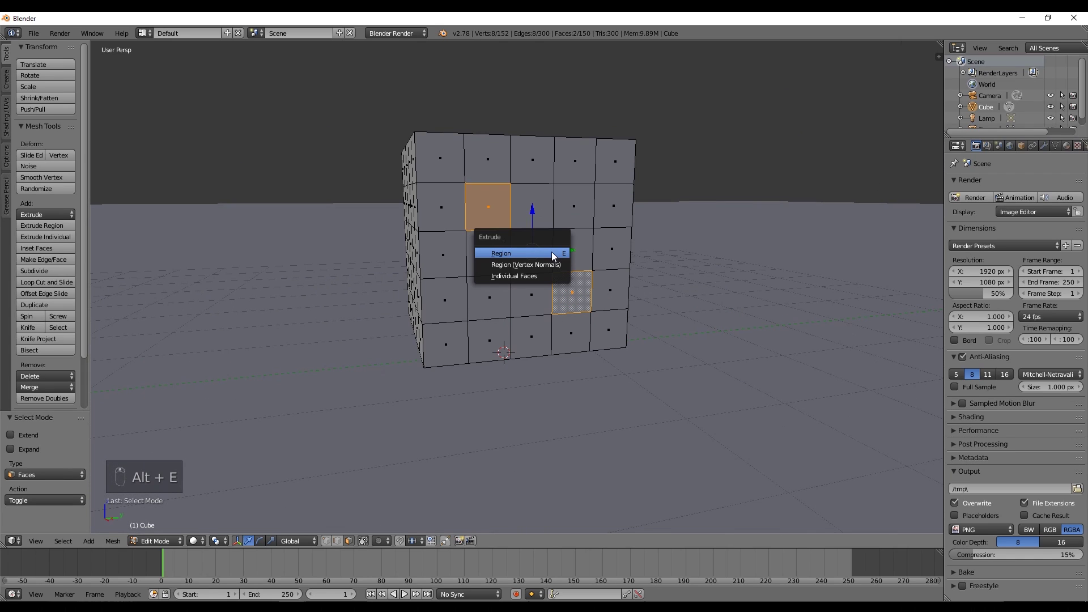
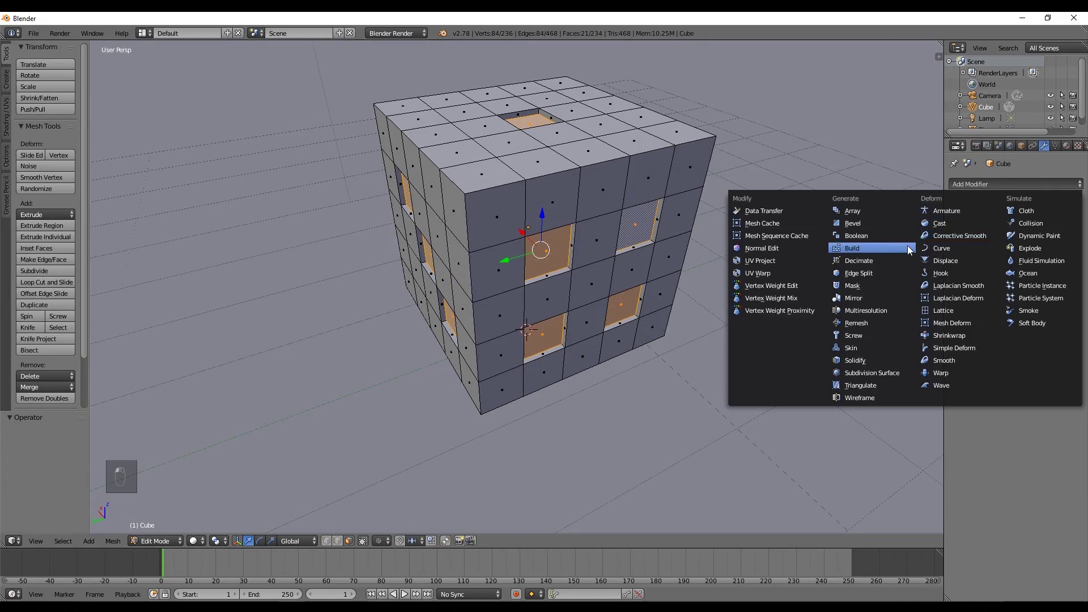
# Leave Edit Mode so the Subdivision Surface rounds the die, and inspect its other faces.
pyautogui.press('Tab')
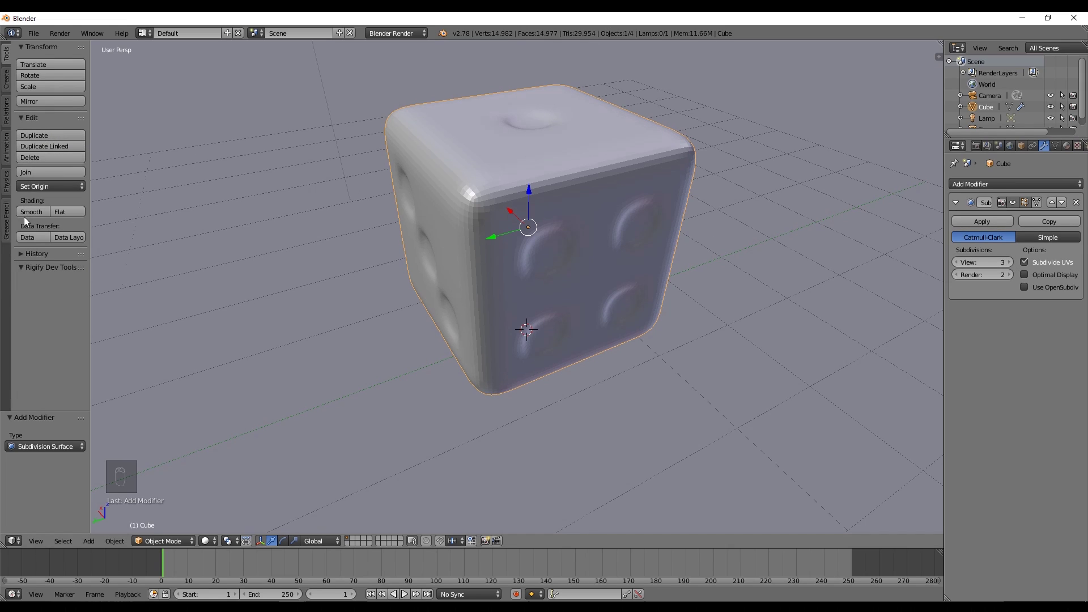
pyautogui.moveTo(499, 266); pyautogui.dragTo(431, 224)
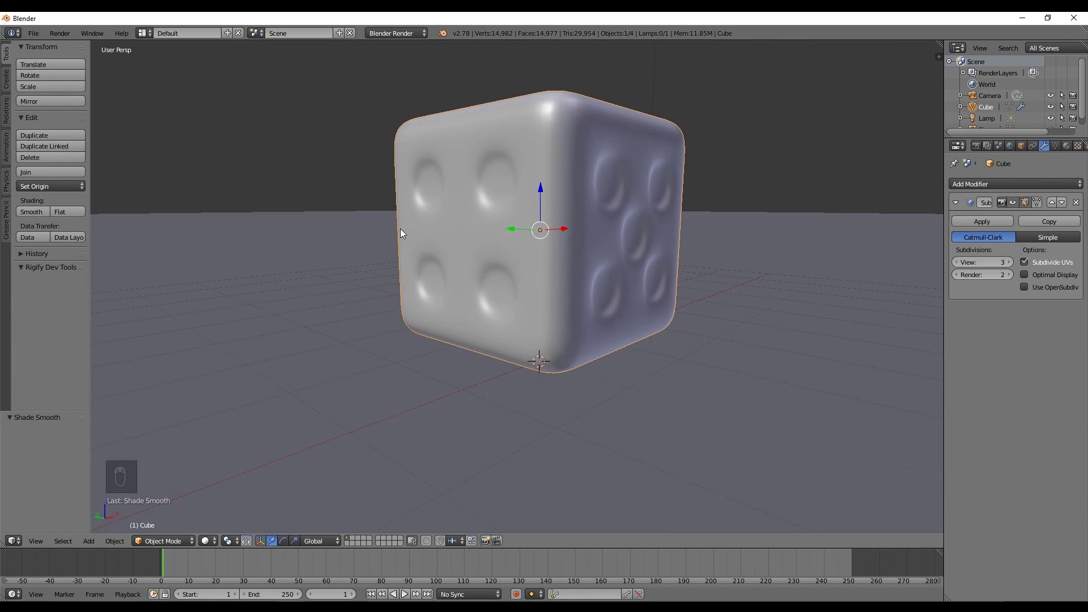
# Back in Edit Mode, extrude the pip faces and adjust how far they sink in.
pyautogui.press('Tab')
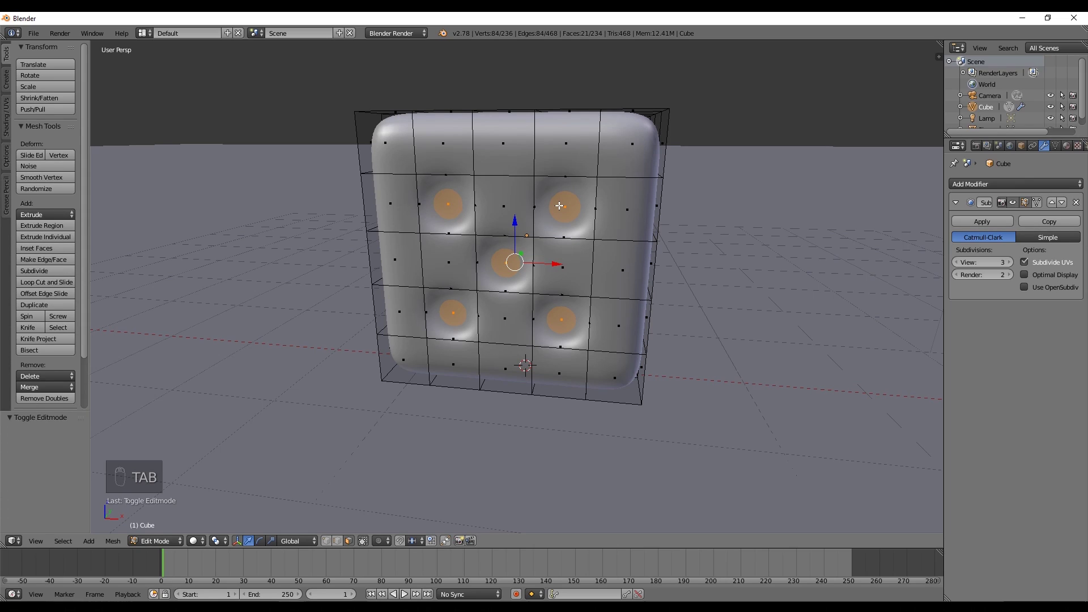
pyautogui.press('alt+e')
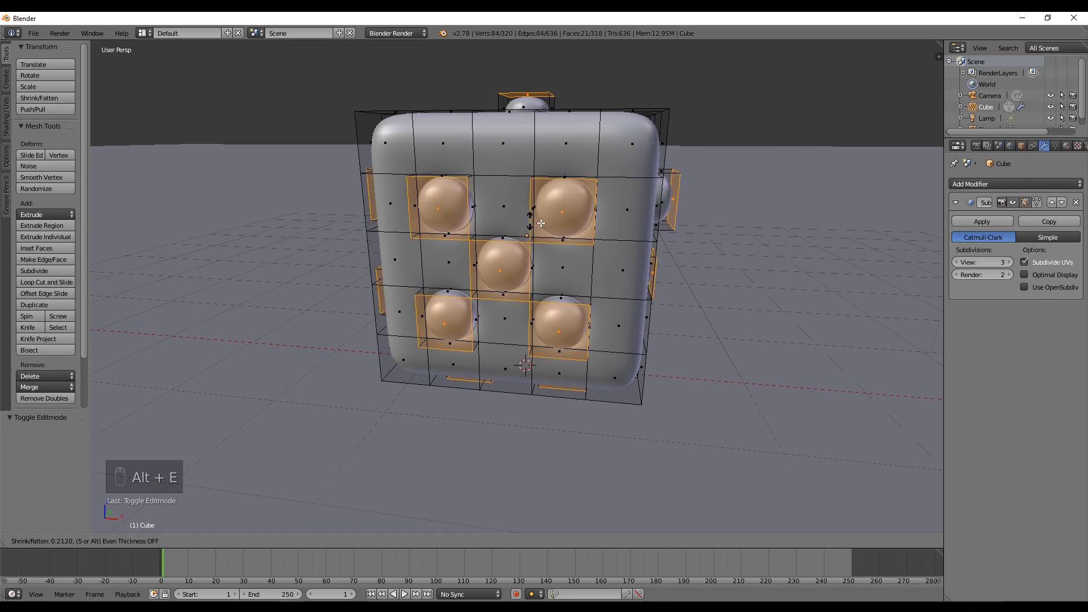
pyautogui.moveTo(674, 230); pyautogui.dragTo(609, 227)
# Switch to wireframe view to see and select the pip faces on every side.
pyautogui.press('z')
pyautogui.press('z')
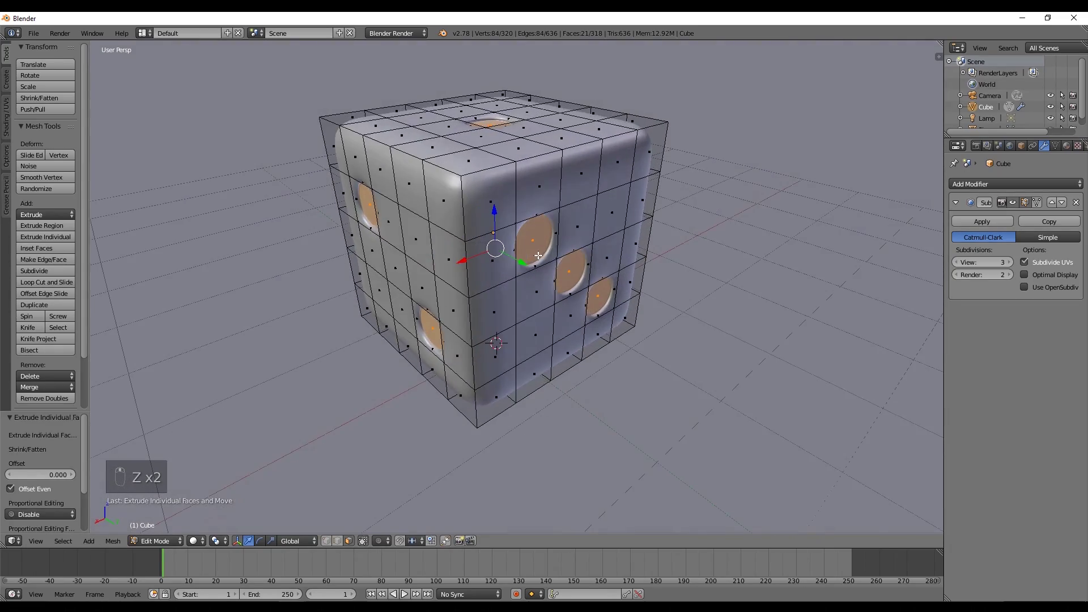
pyautogui.press('Tab')
pyautogui.press('Tab')
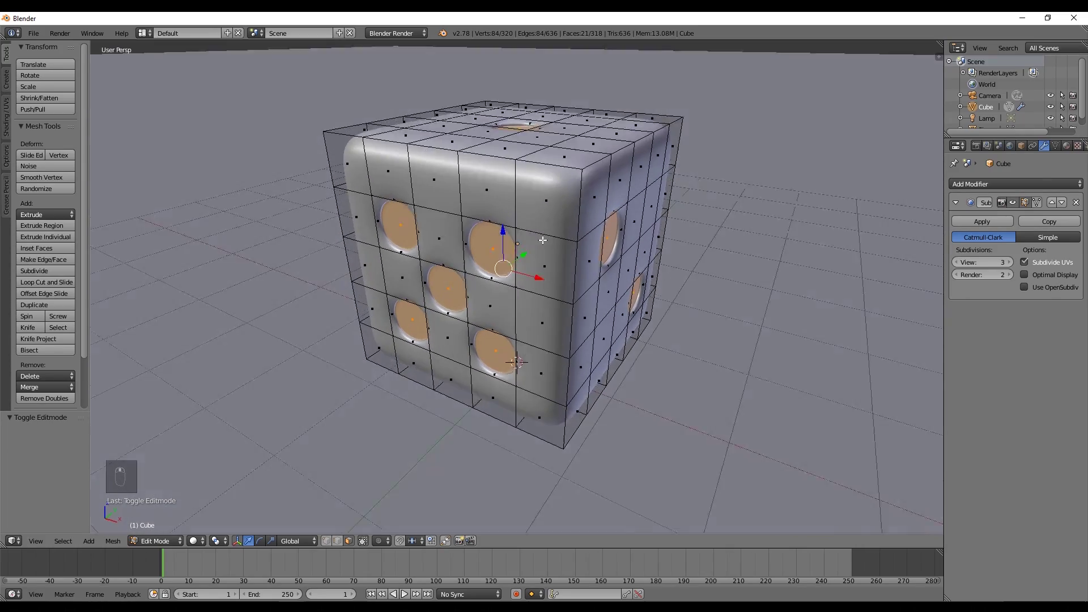
pyautogui.press('z')
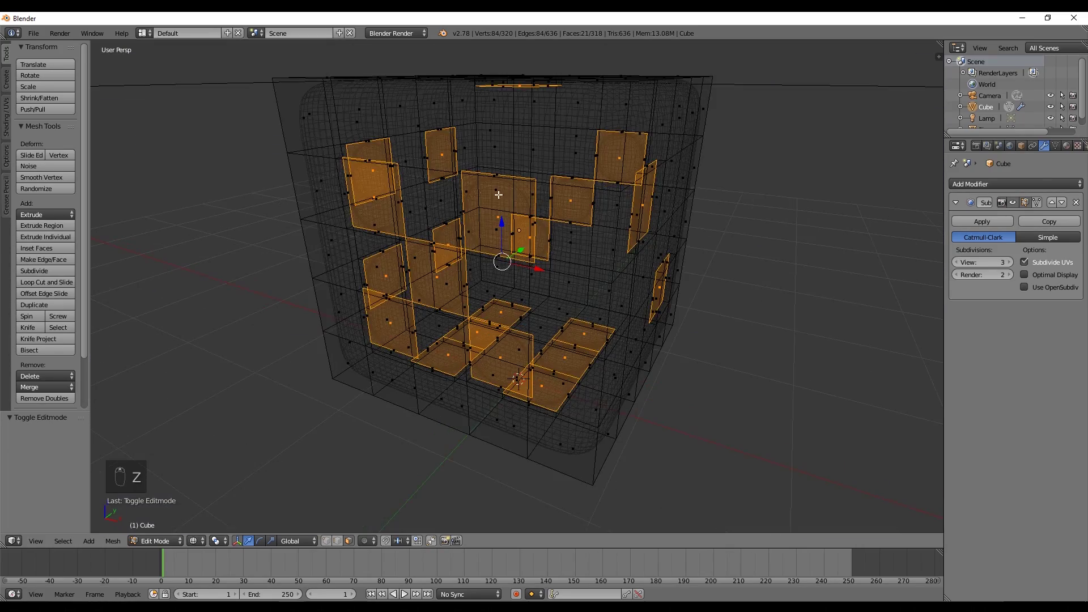
# Preview the black-pipped die rendered, then invert the selection to the white body faces.
pyautogui.press('z')
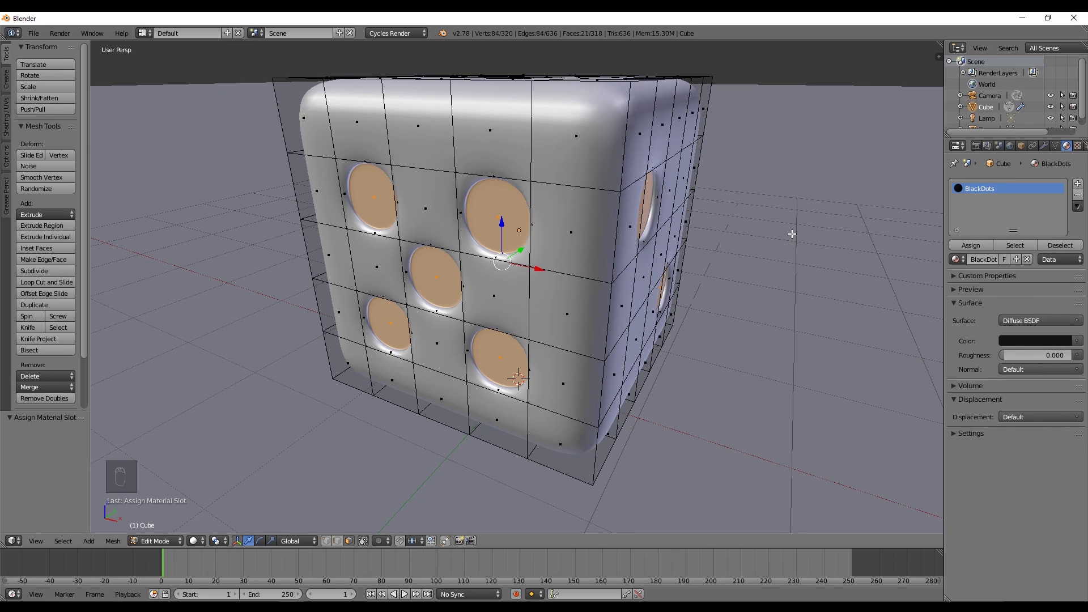
pyautogui.press('shift+z')
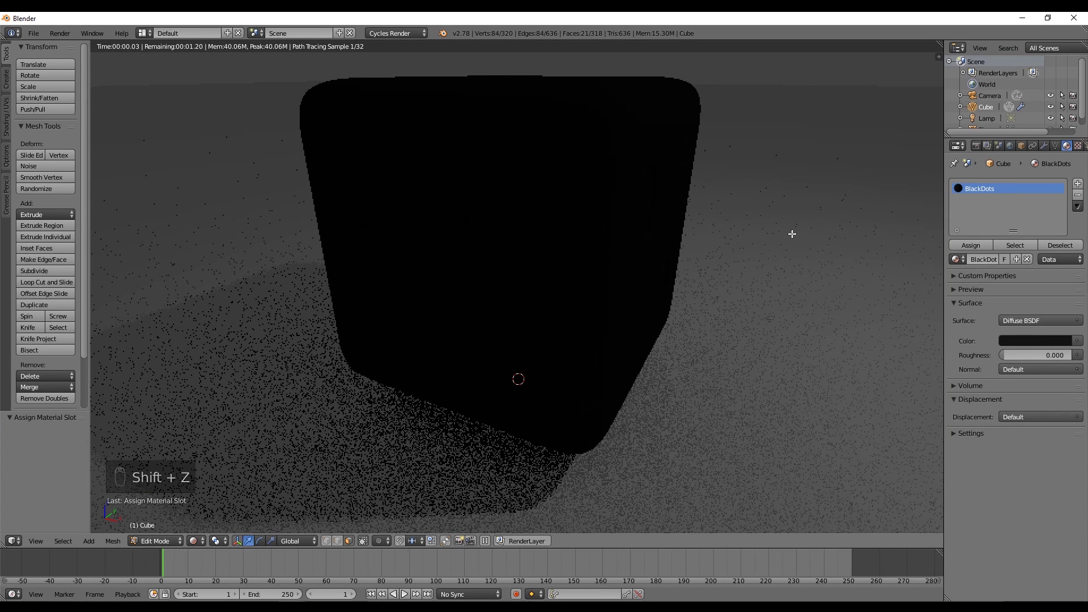
pyautogui.press('shift+z')
pyautogui.moveTo(1084, 185); pyautogui.dragTo(815, 234)
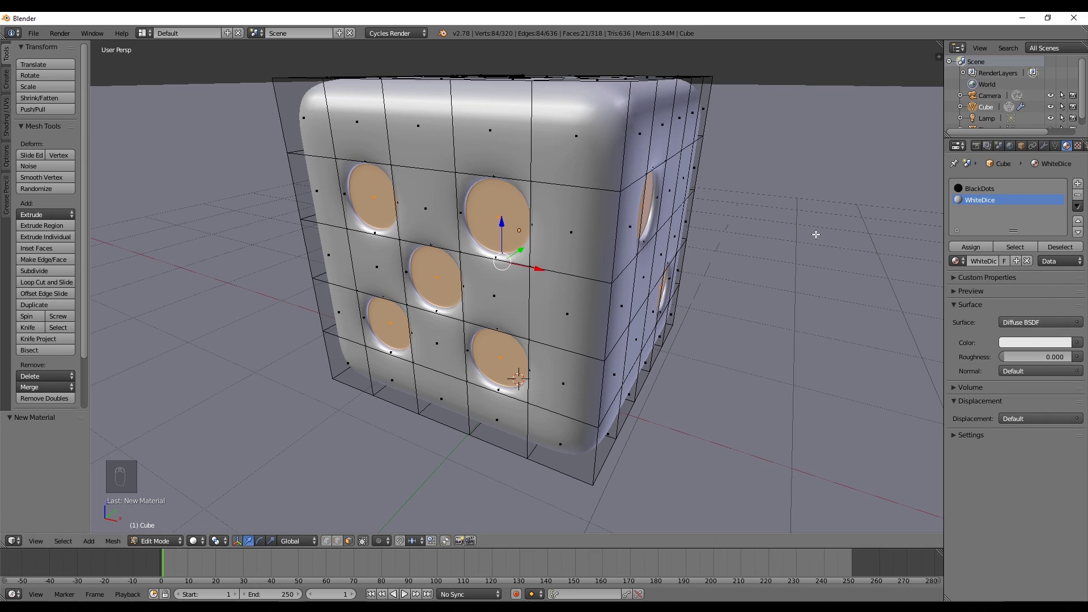
pyautogui.press('ctrl+i')
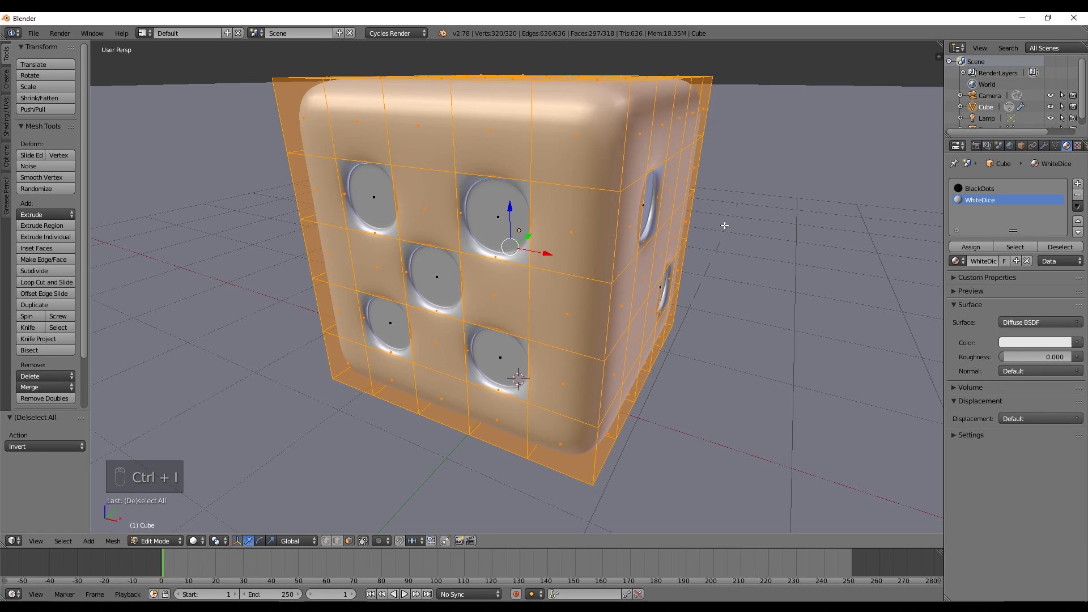
# Check the render preview and invert the selection back to the pip faces.
pyautogui.moveTo(979, 252); pyautogui.dragTo(827, 227)
pyautogui.press('shift+z')
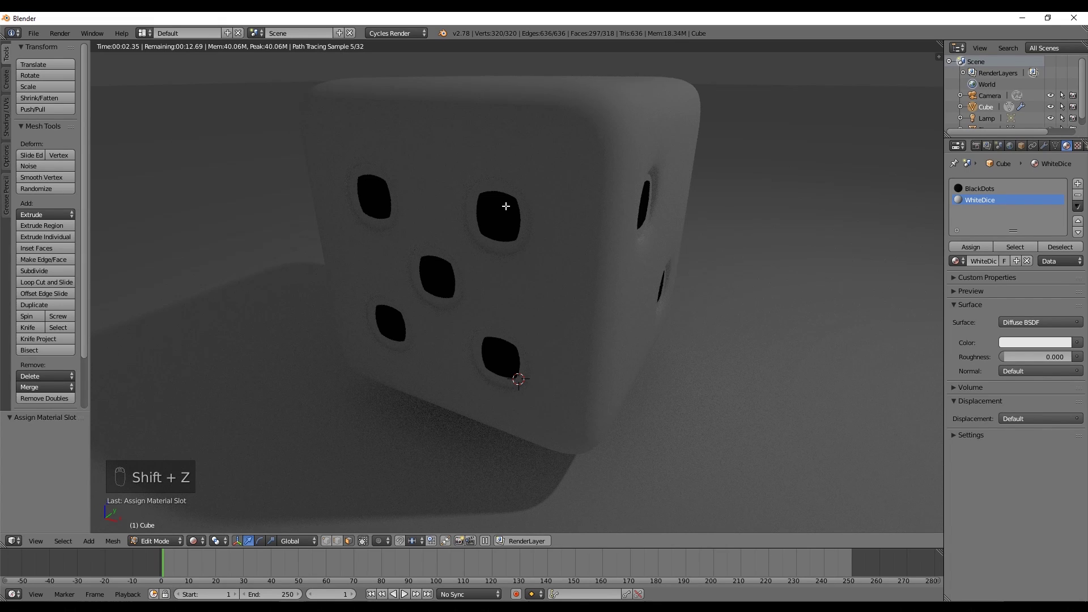
pyautogui.press('z')
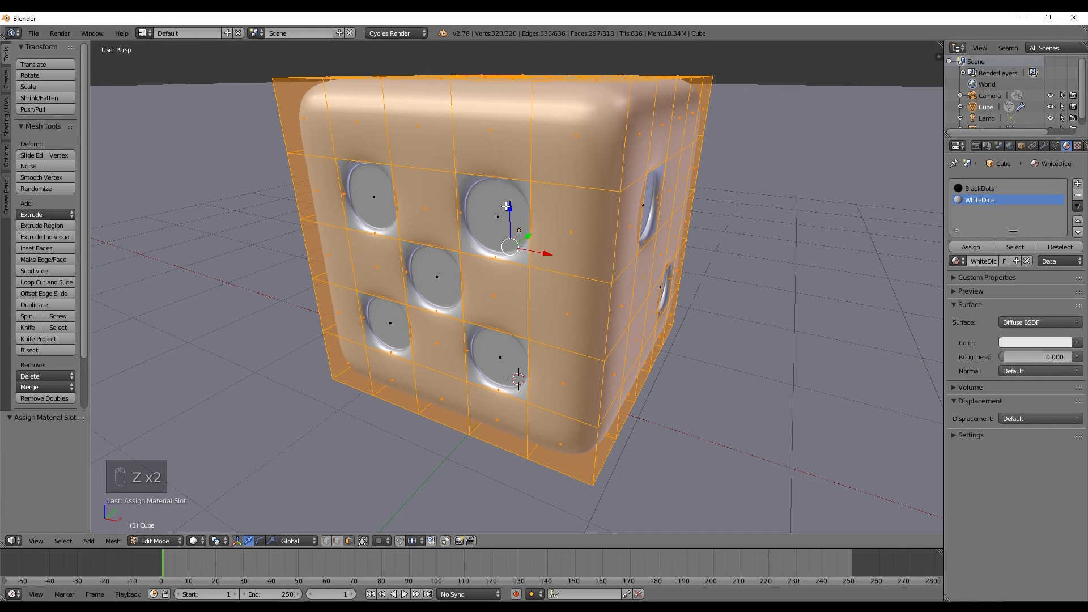
pyautogui.press('ctrl+i')
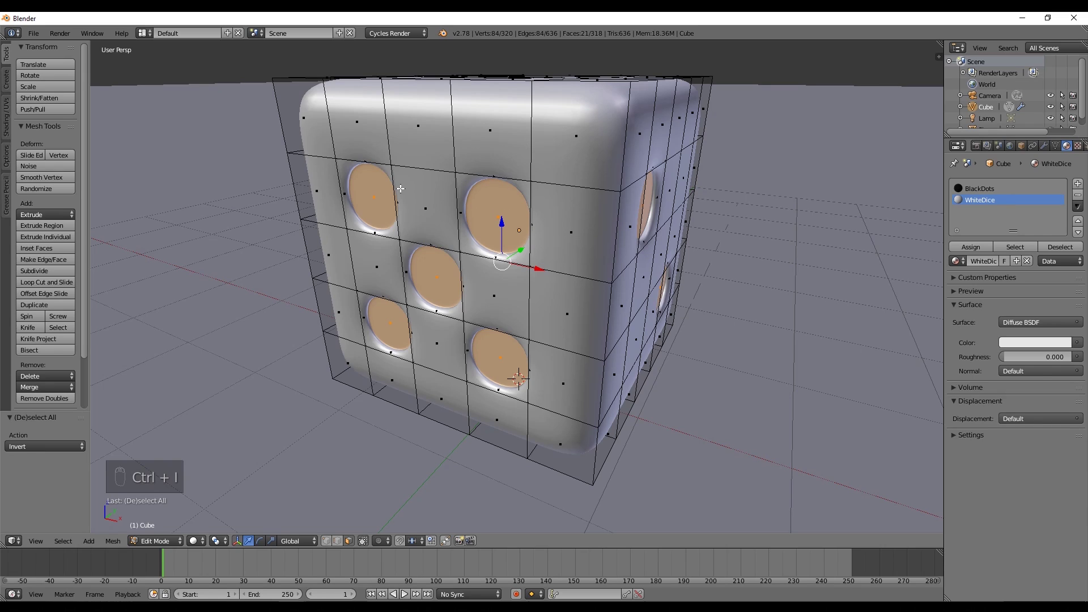
# Grow the pip selection one ring outward, then shrink it back, viewing through the die.
pyautogui.press('ctrl+KP_Add')
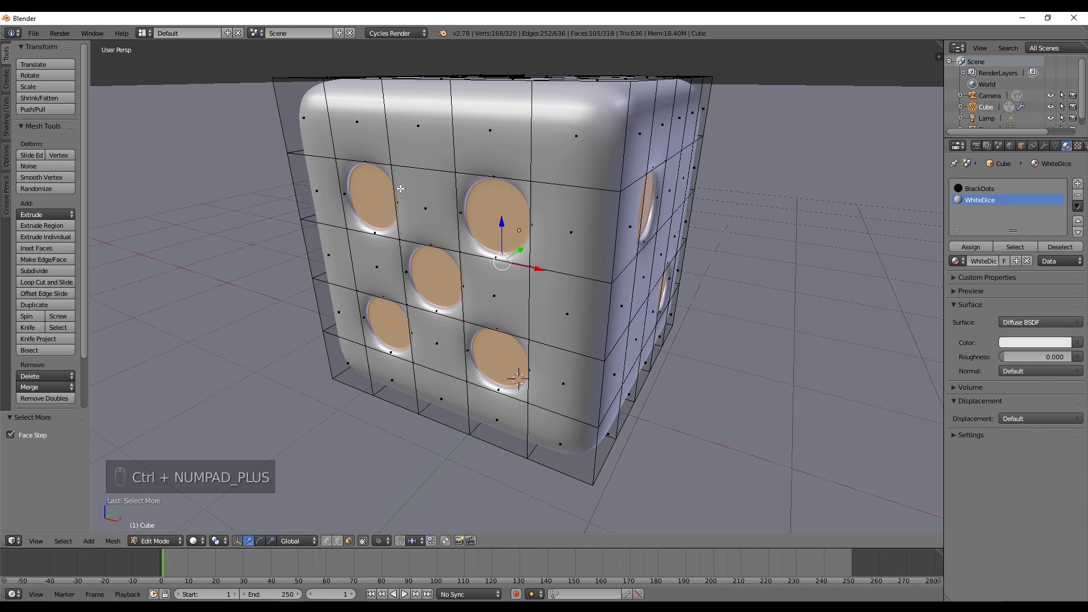
pyautogui.press('z')
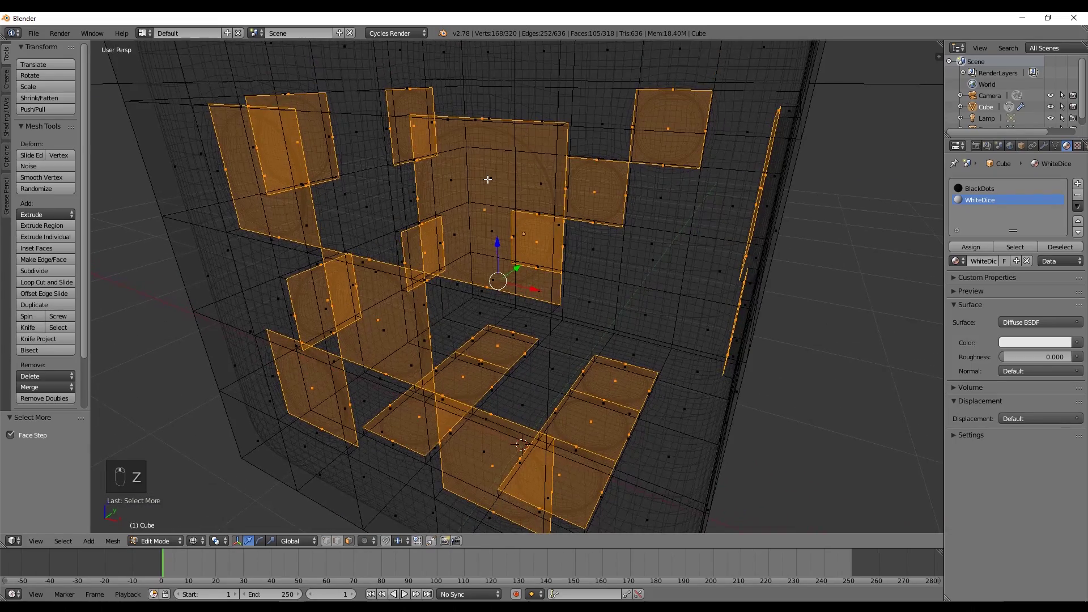
pyautogui.press('ctrl+KP_Subtract')
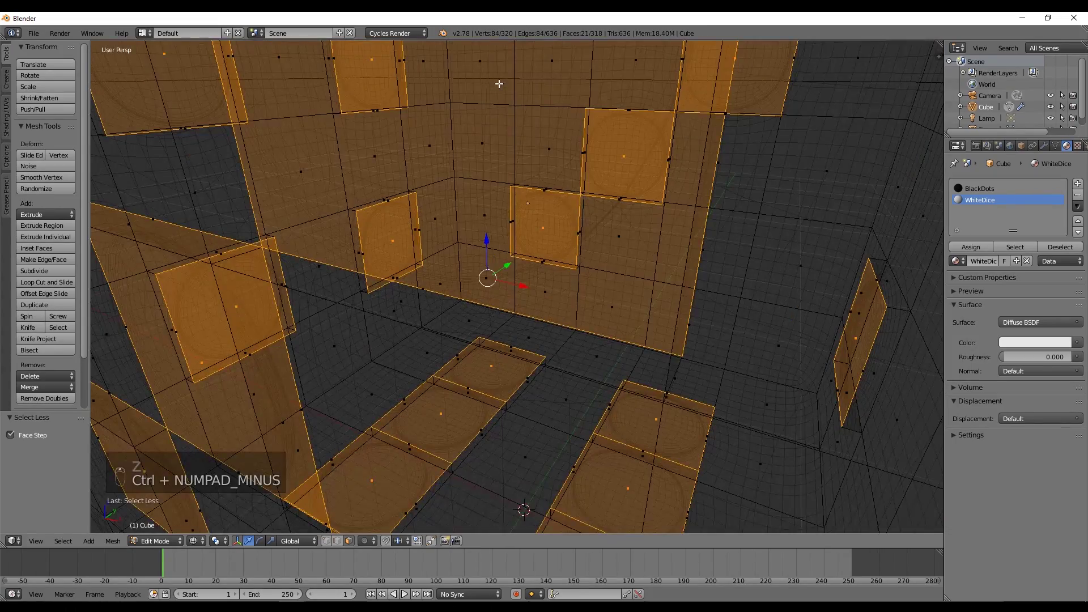
pyautogui.middleClick(492, 129)
pyautogui.middleClick(493, 137)
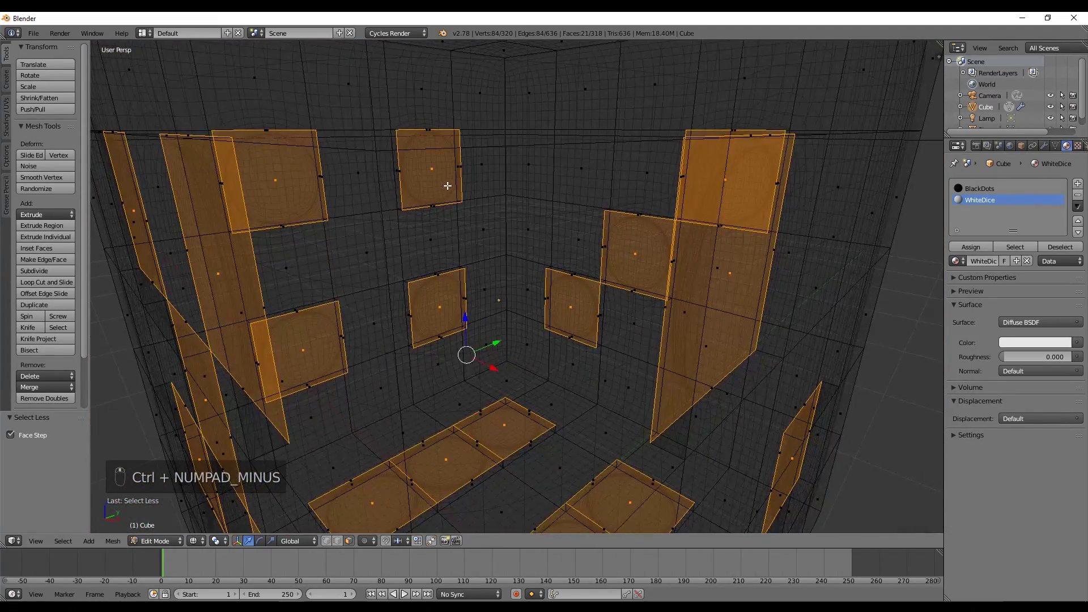
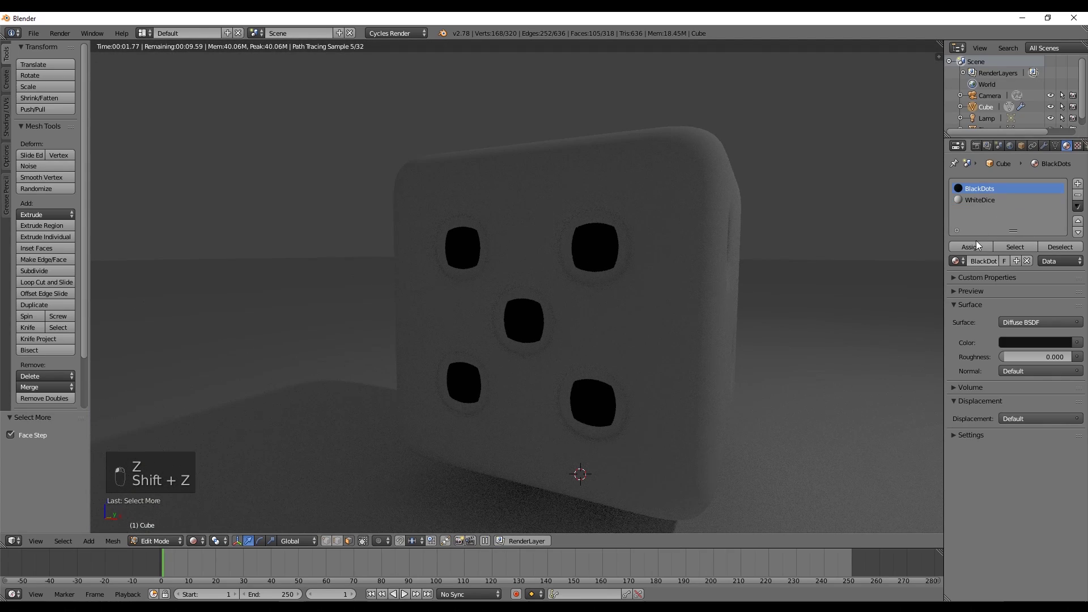
# Leave mesh editing and select the lamp in the scene.
pyautogui.middleClick(736, 298)
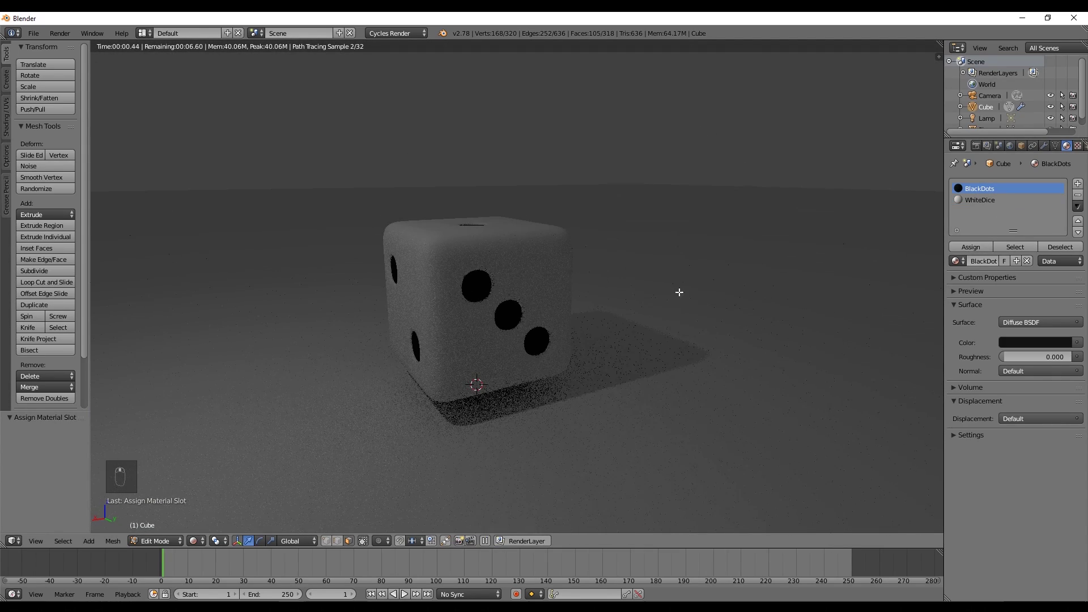
pyautogui.click(701, 288)
pyautogui.moveTo(720, 287); pyautogui.dragTo(706, 288)
pyautogui.press('z')
pyautogui.press('z')
pyautogui.press('Tab')
pyautogui.middleClick(670, 293)
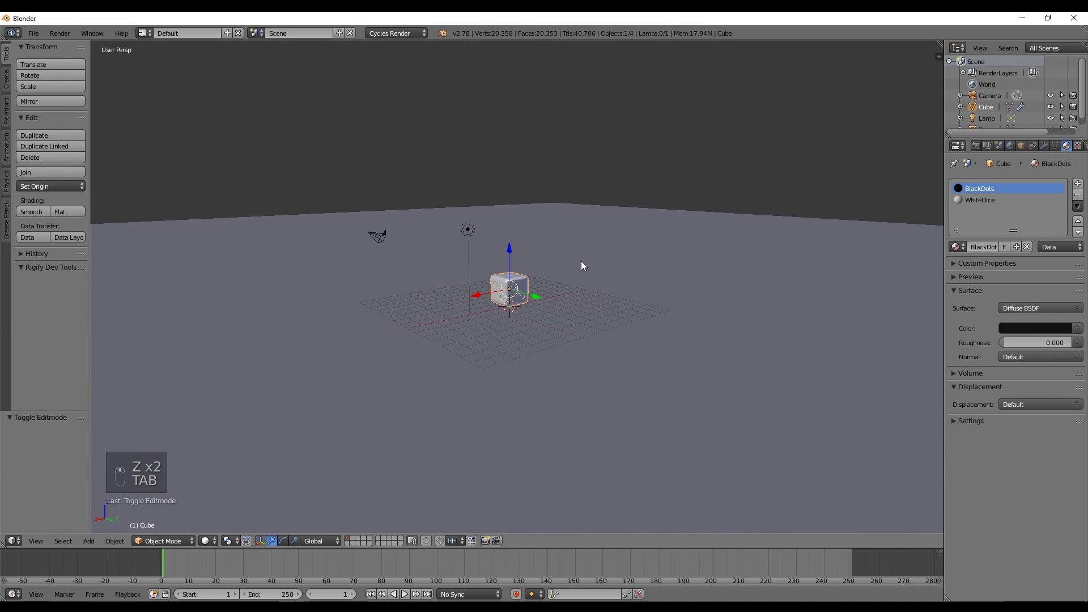
# Set the lamp's Emission Strength to 1000 and preview the brightly lit die rendered.
pyautogui.moveTo(449, 207); pyautogui.dragTo(986, 218)
pyautogui.click(987, 218)
pyautogui.moveTo(1029, 307); pyautogui.dragTo(999, 325)
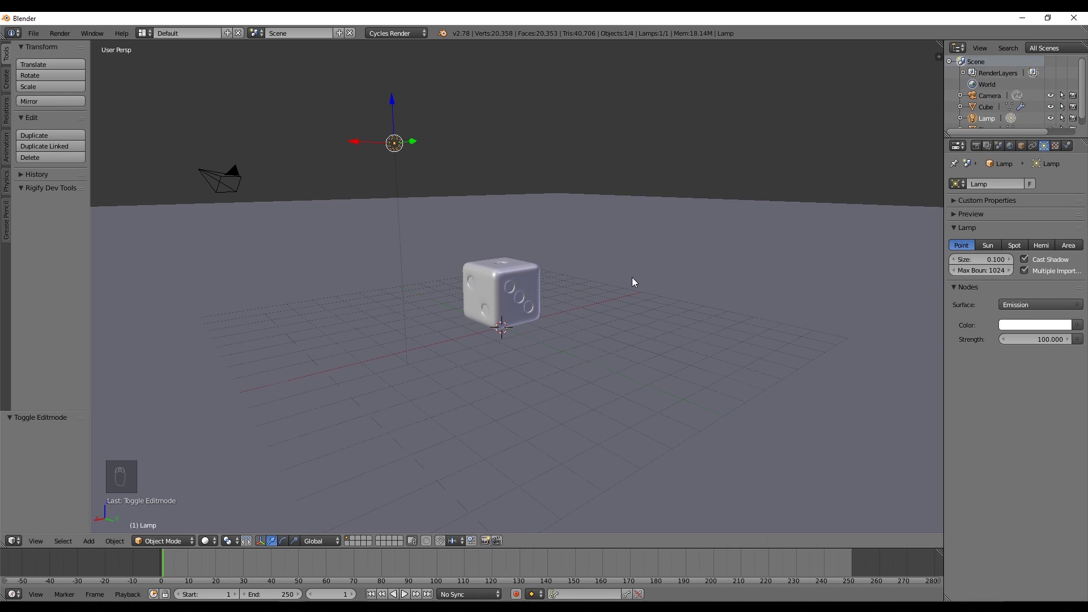
pyautogui.press('shift+z')
pyautogui.moveTo(1039, 344); pyautogui.dragTo(1080, 319)
pyautogui.press('Left')
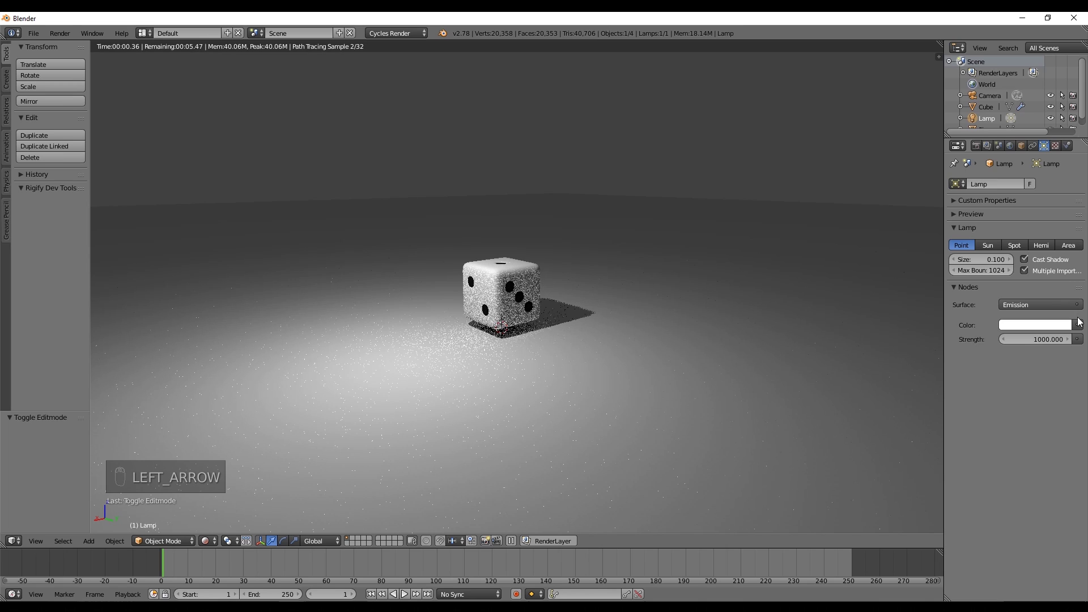
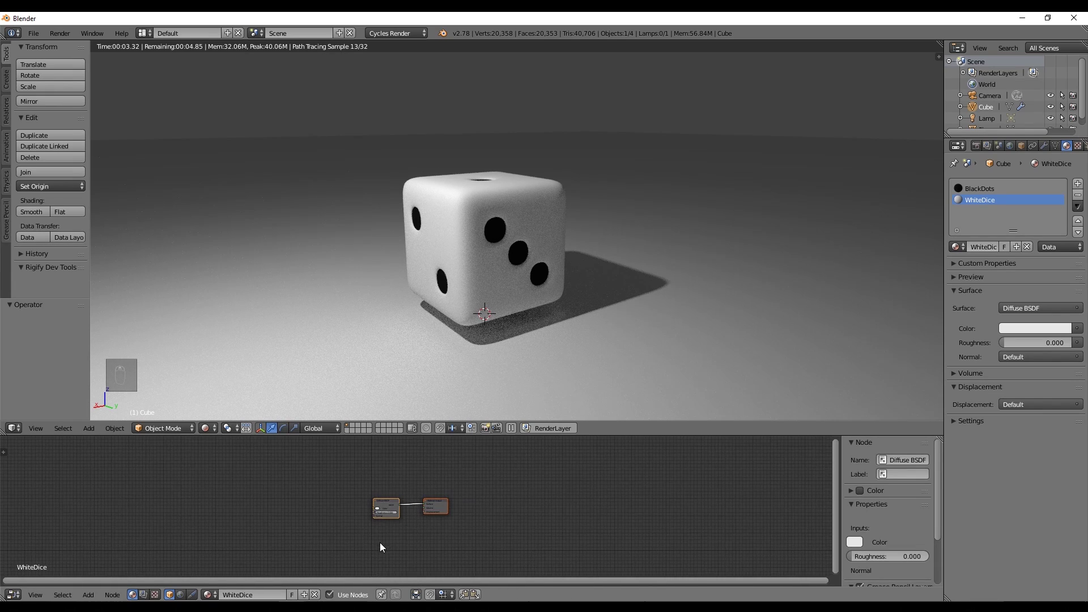
# Add a Mix Shader and Glossy BSDF to the WhiteDice material and wire them in.
pyautogui.press('shift+a')
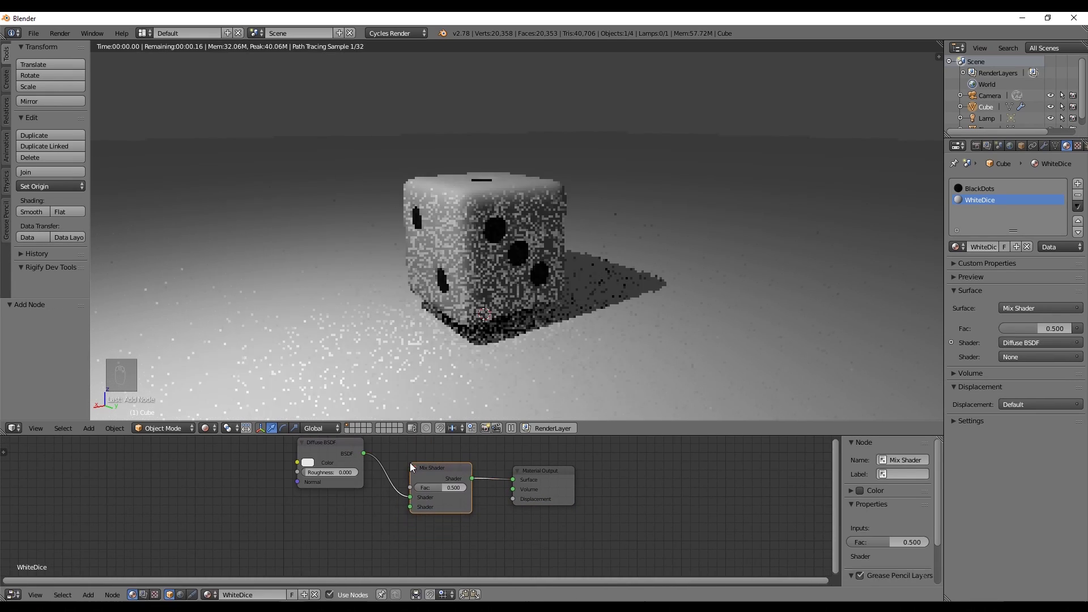
pyautogui.press('shift+a')
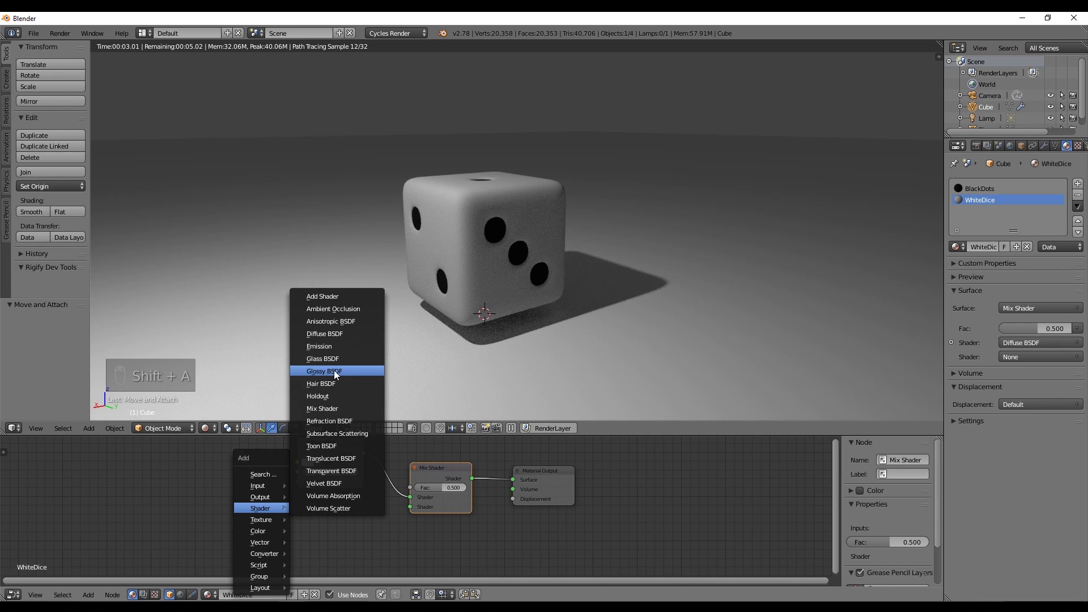
pyautogui.moveTo(362, 532); pyautogui.dragTo(414, 510)
pyautogui.click(415, 510)
pyautogui.middleClick(453, 222)
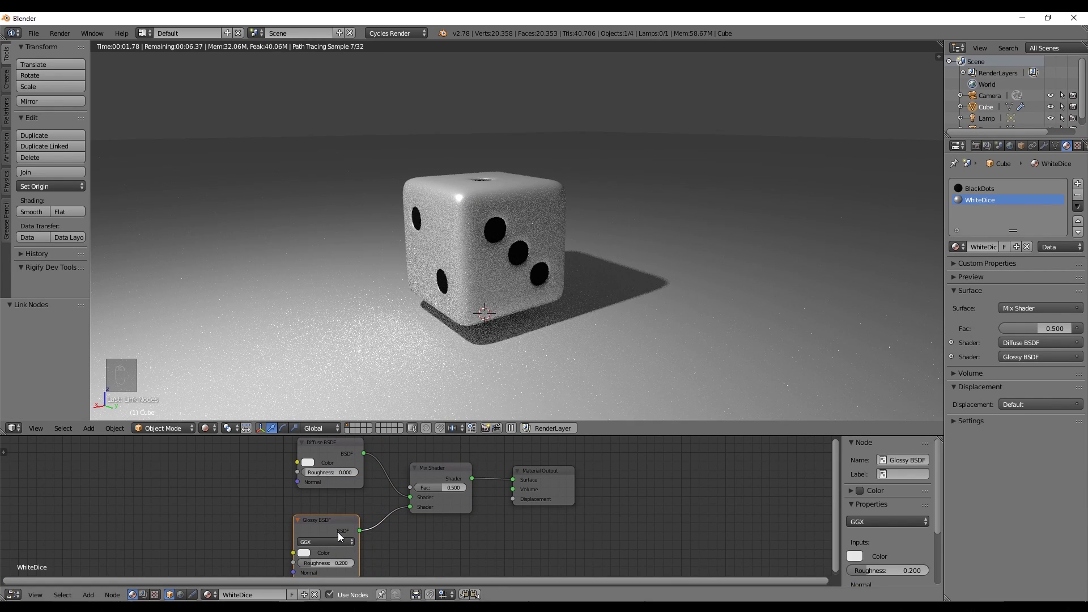
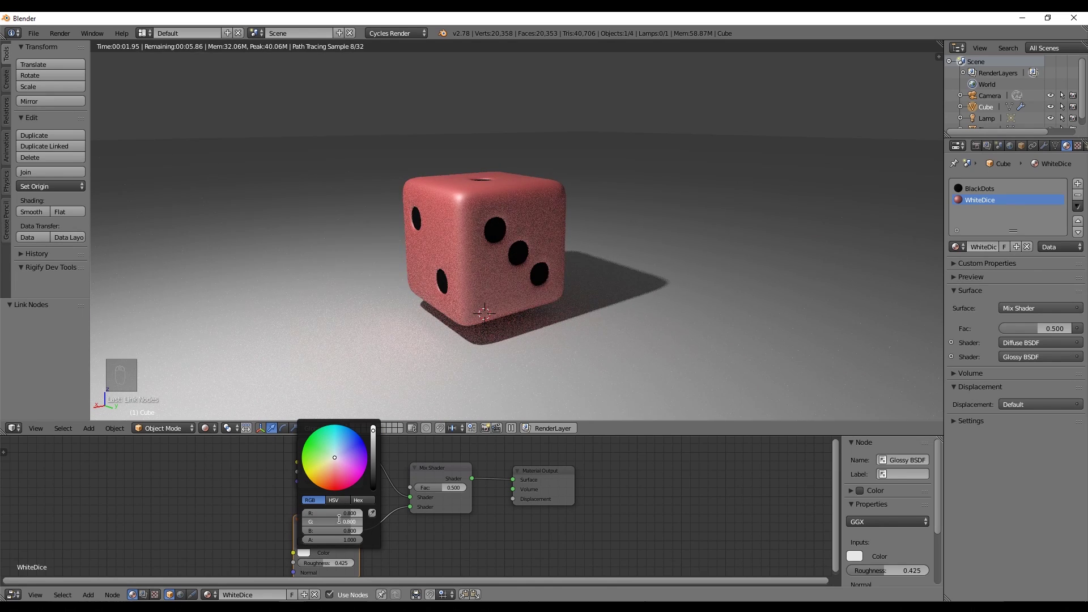
# Set the die's diffuse colour to red, then select the ground plane.
pyautogui.click(349, 449)
pyautogui.press('BackSpace')
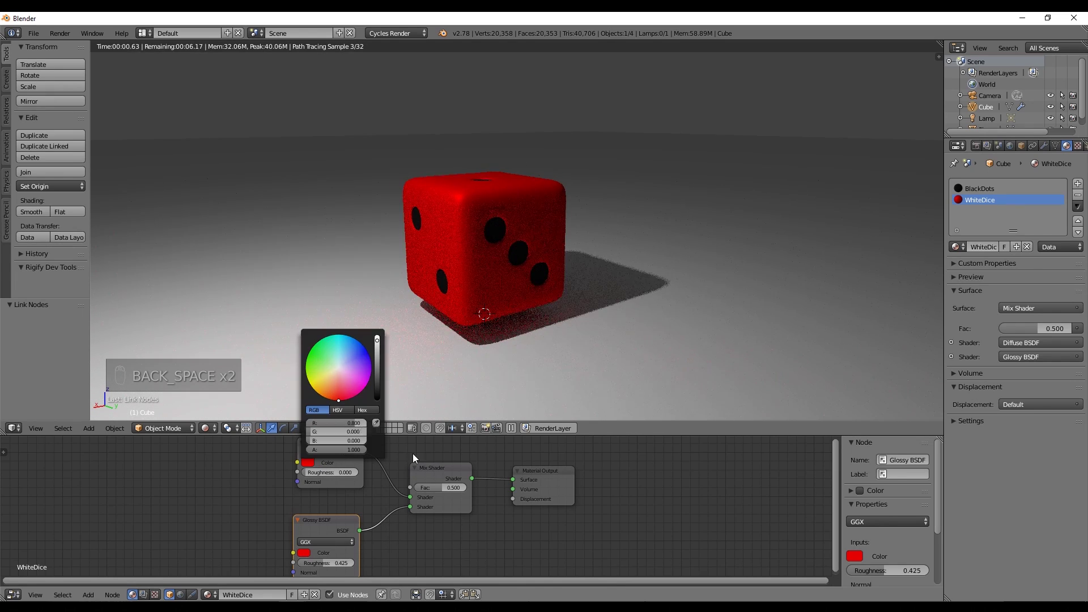
pyautogui.press('ctrl+z')
pyautogui.click(763, 275)
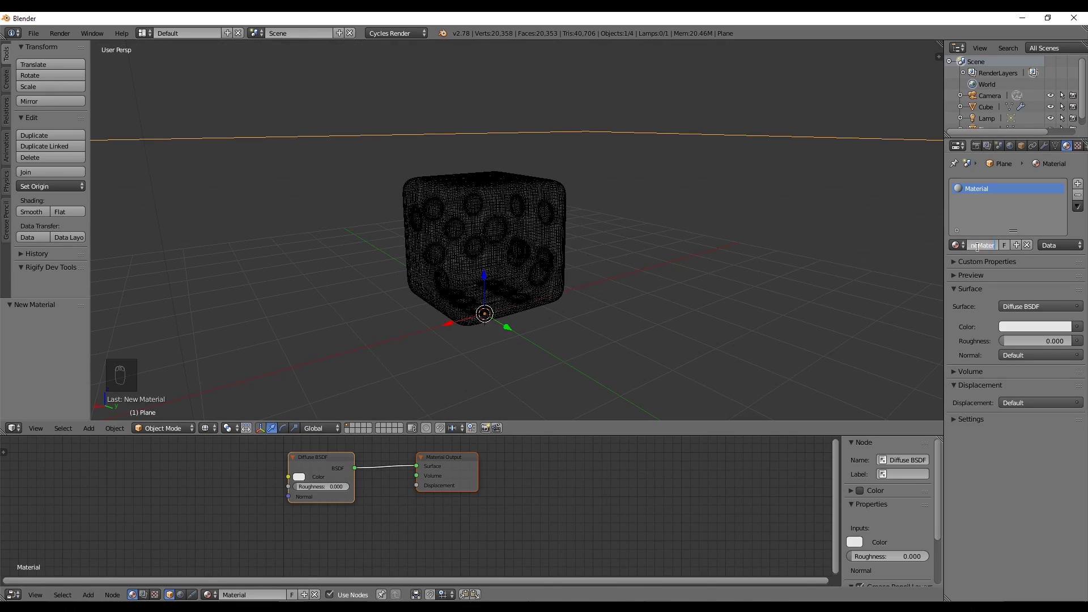
# Preview the blue plane material rendered and duplicate the red die with Shift+D.
pyautogui.press('z')
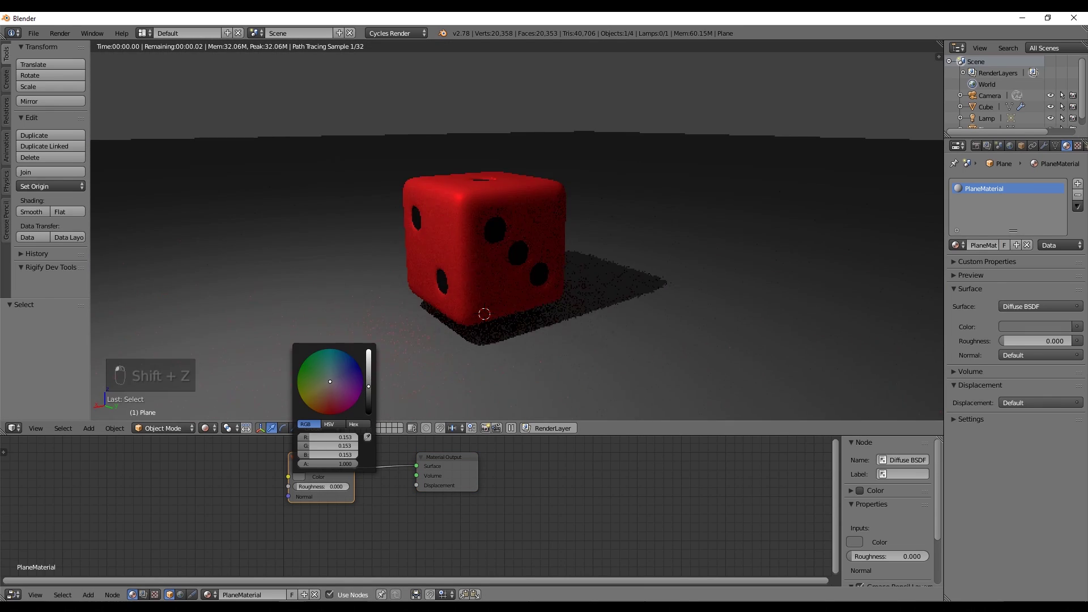
pyautogui.press('z')
pyautogui.press('shift+d')
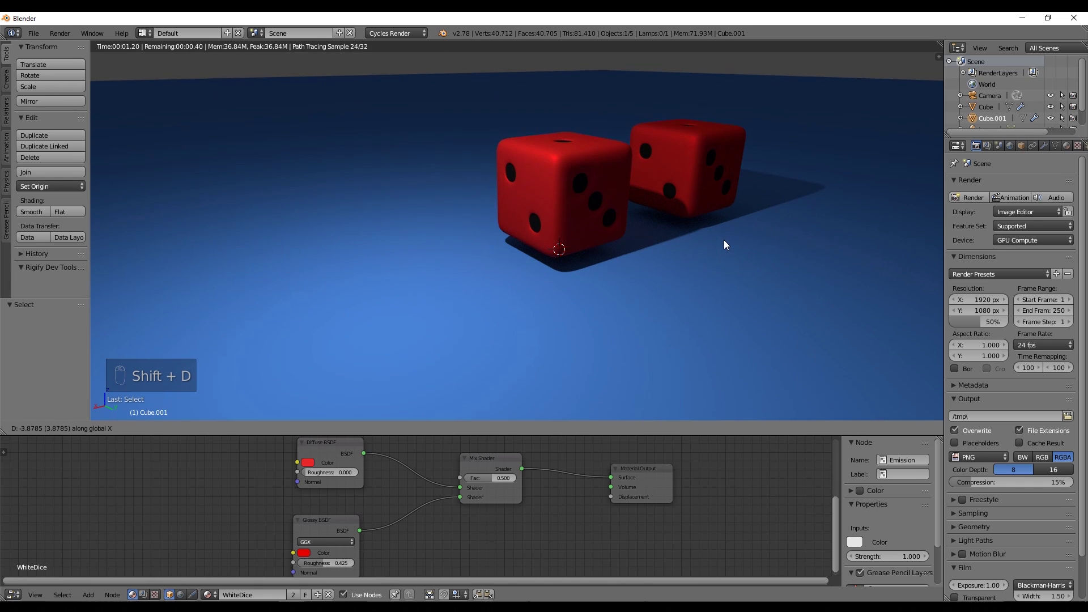
pyautogui.moveTo(740, 251); pyautogui.dragTo(562, 188)
pyautogui.moveTo(563, 188); pyautogui.dragTo(581, 195)
# Move the duplicated die up and beside the first one.
pyautogui.press('g')
pyautogui.moveTo(580, 195); pyautogui.dragTo(601, 72)
pyautogui.moveTo(611, 133); pyautogui.dragTo(613, 163)
pyautogui.press('g')
pyautogui.moveTo(555, 107); pyautogui.dragTo(591, 142)
pyautogui.press('g')
pyautogui.moveTo(580, 90); pyautogui.dragTo(581, 129)
pyautogui.click(581, 130)
# Rotate the second die and raise both dice into the air above the ground.
pyautogui.press('z')
pyautogui.press('r')
pyautogui.press('KP_Decimal')
pyautogui.press('z')
pyautogui.moveTo(579, 154); pyautogui.dragTo(567, 151)
# Snap the cursor to the dice, add a new plane there and scale it up.
pyautogui.press('ctrl+z')
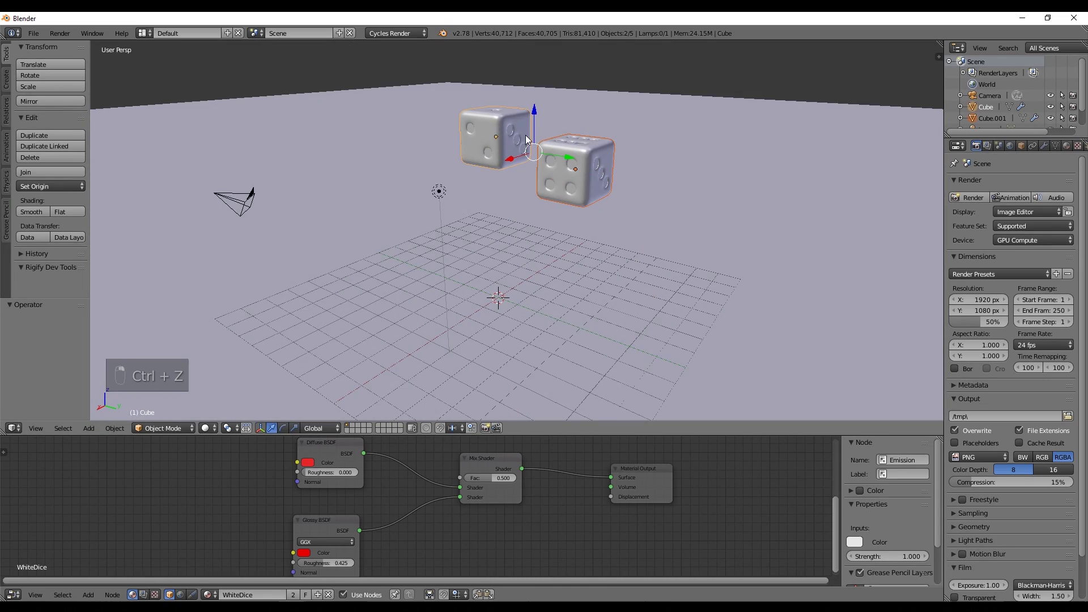
pyautogui.press('shift+s')
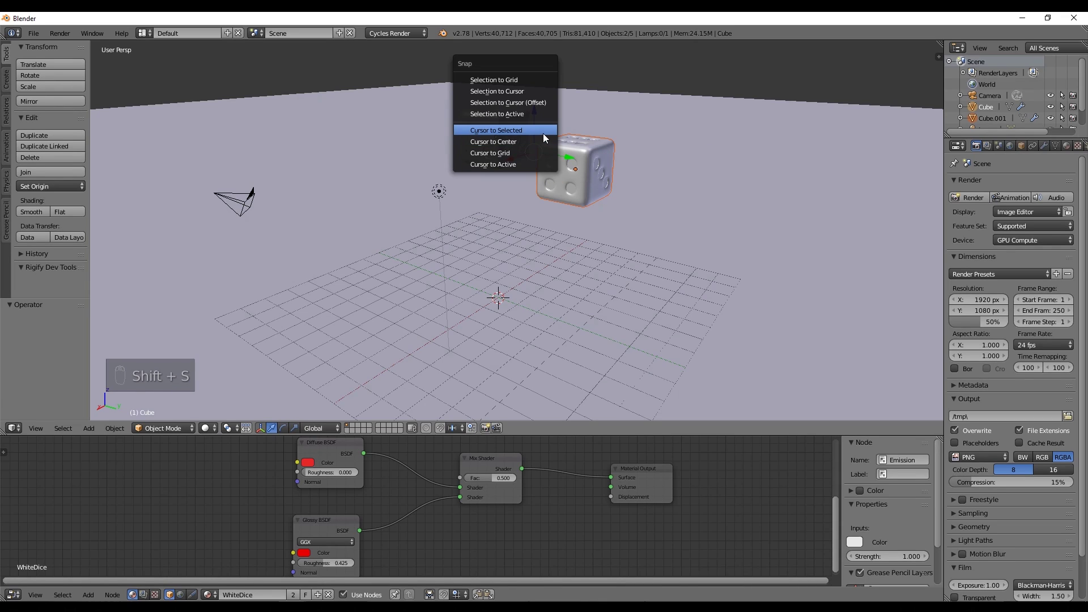
pyautogui.press('shift+a')
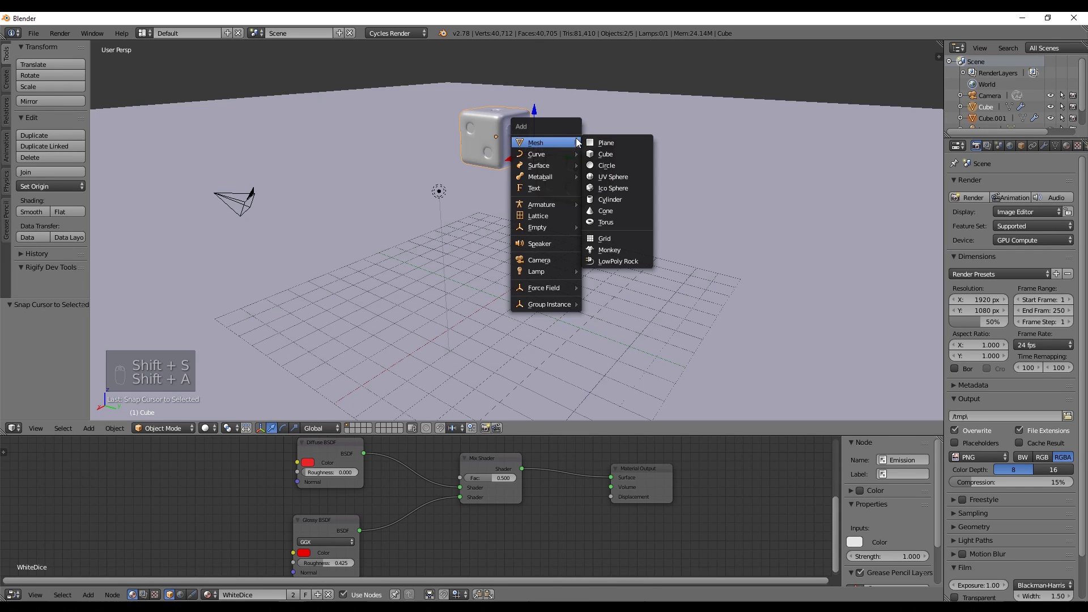
pyautogui.press('s')
pyautogui.press('s')
# Tilt the plane about 22.5° and slide it down and sideways beneath the dice as a ramp.
pyautogui.press('r')
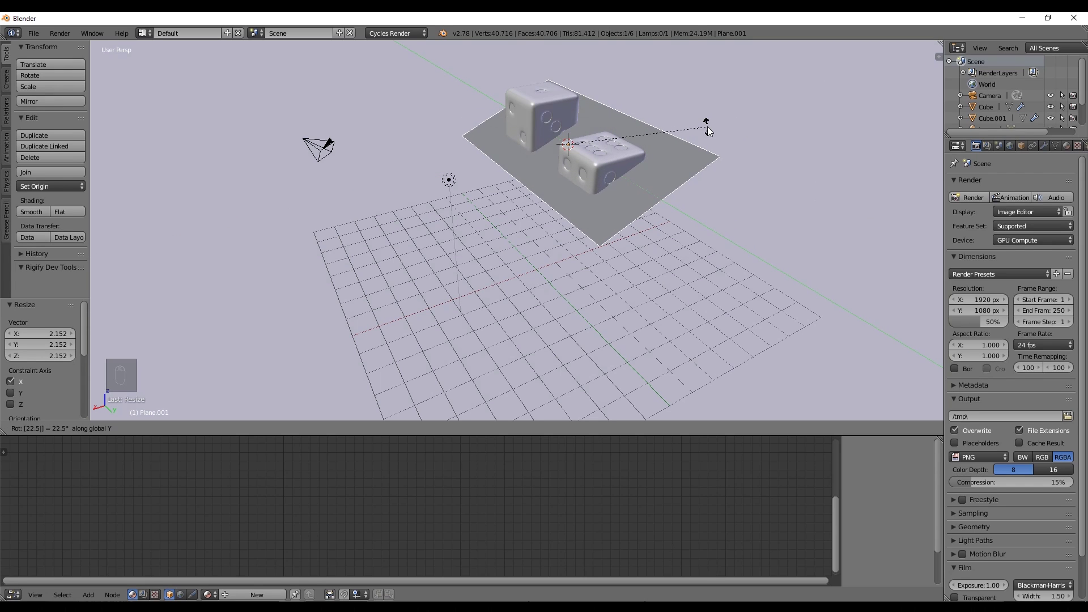
pyautogui.moveTo(624, 150); pyautogui.dragTo(603, 145)
pyautogui.moveTo(604, 145); pyautogui.dragTo(613, 238)
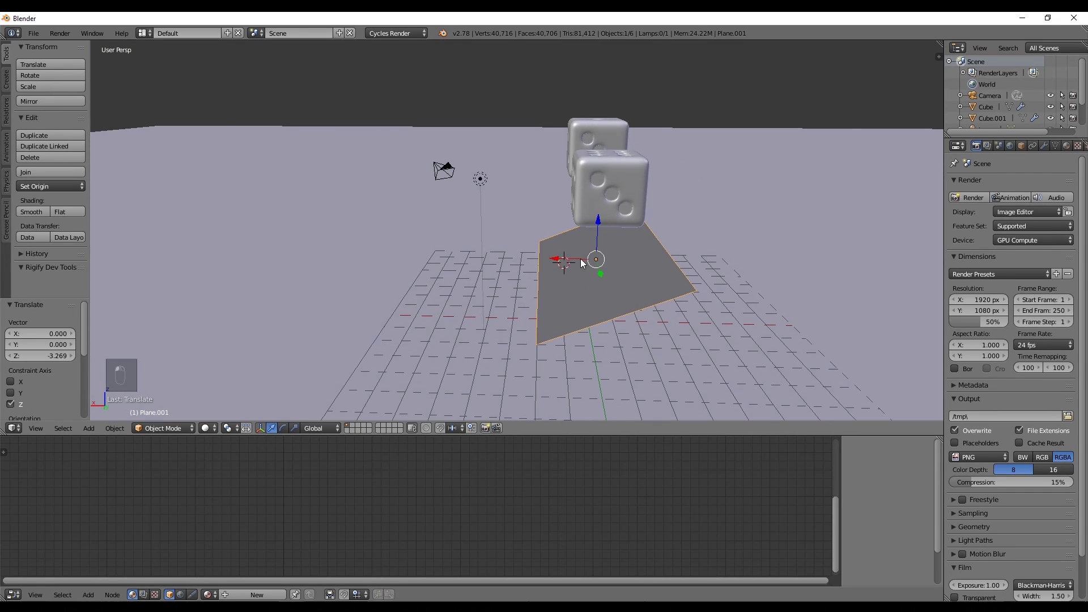
pyautogui.moveTo(582, 257); pyautogui.dragTo(610, 251)
pyautogui.moveTo(616, 241); pyautogui.dragTo(711, 246)
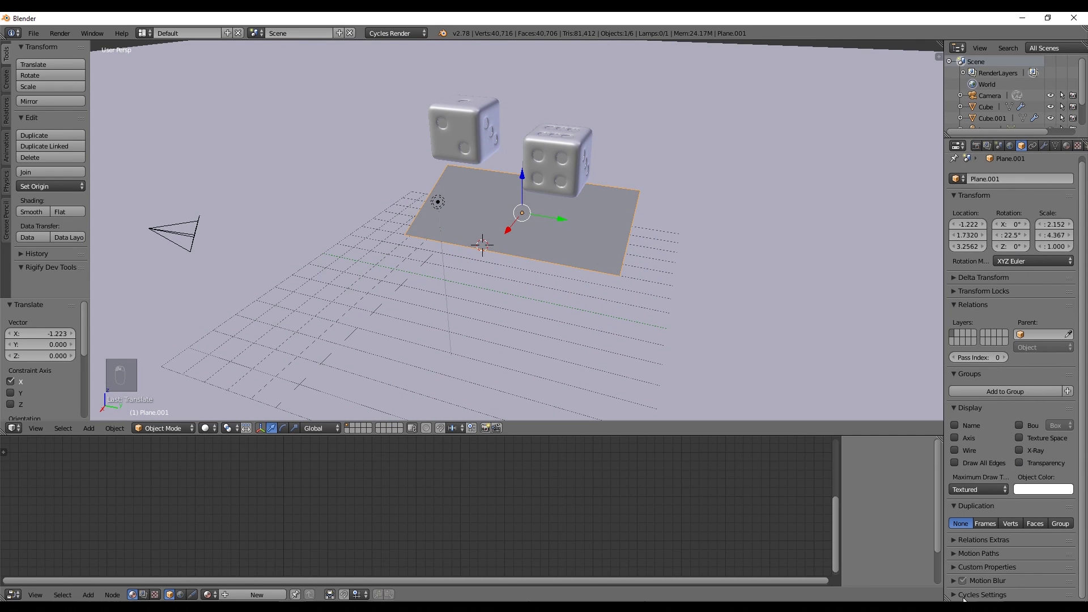
# Preview the ramp scene with rendered lighting, then return to solid shading.
pyautogui.moveTo(962, 592); pyautogui.dragTo(972, 541)
pyautogui.press('shift+z')
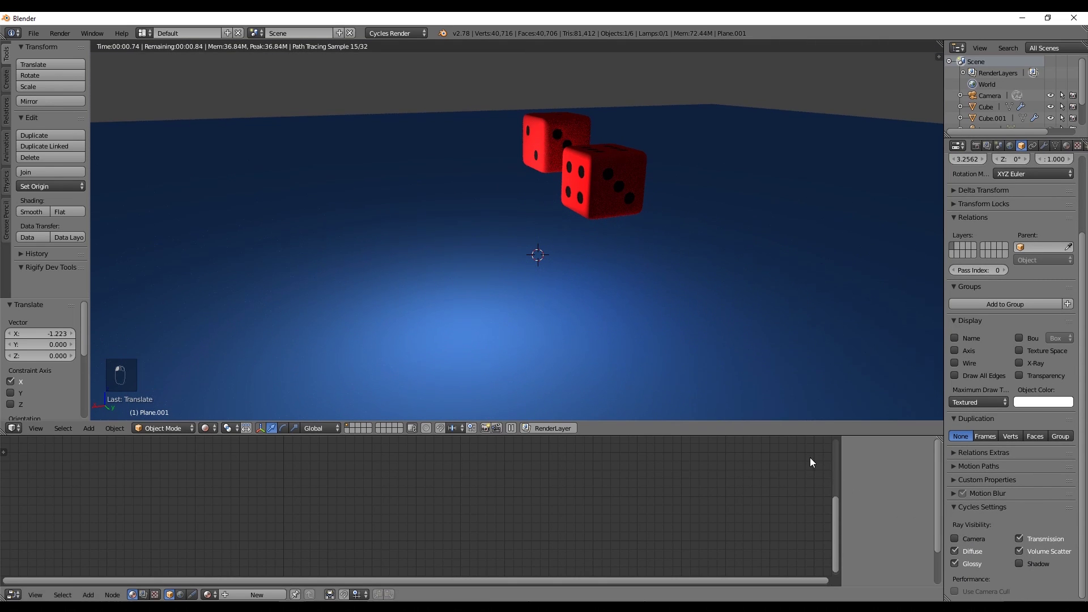
pyautogui.press('z')
# Enable Rigid Body physics on the tilted plane and both dice, then play to watch them fall.
pyautogui.press('z')
pyautogui.moveTo(691, 290); pyautogui.dragTo(1016, 166)
pyautogui.moveTo(847, 219); pyautogui.dragTo(1034, 228)
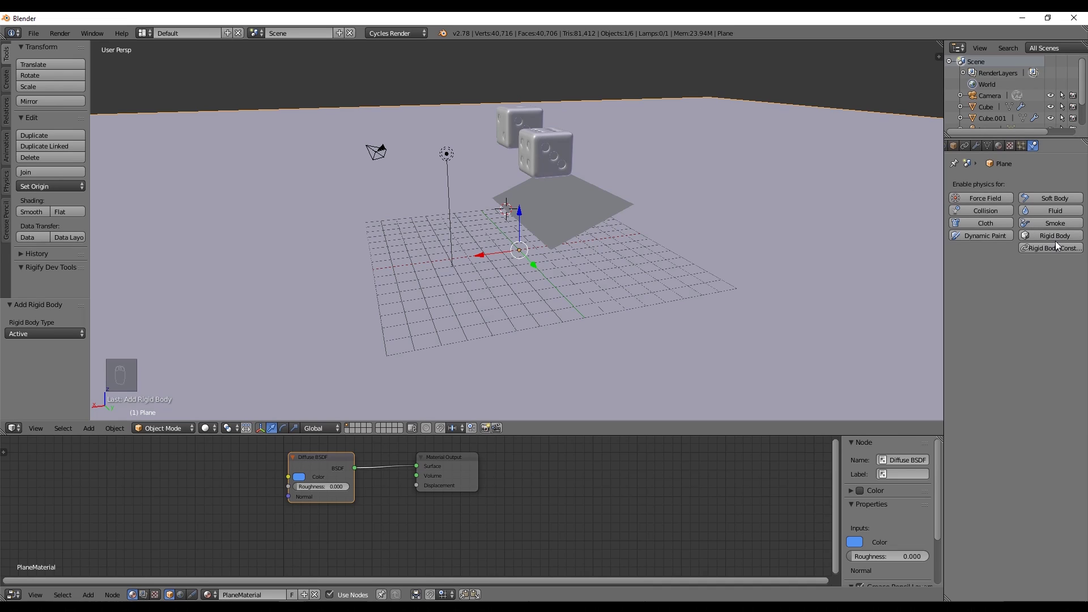
pyautogui.moveTo(1060, 235); pyautogui.dragTo(1065, 242)
pyautogui.moveTo(1064, 242); pyautogui.dragTo(540, 114)
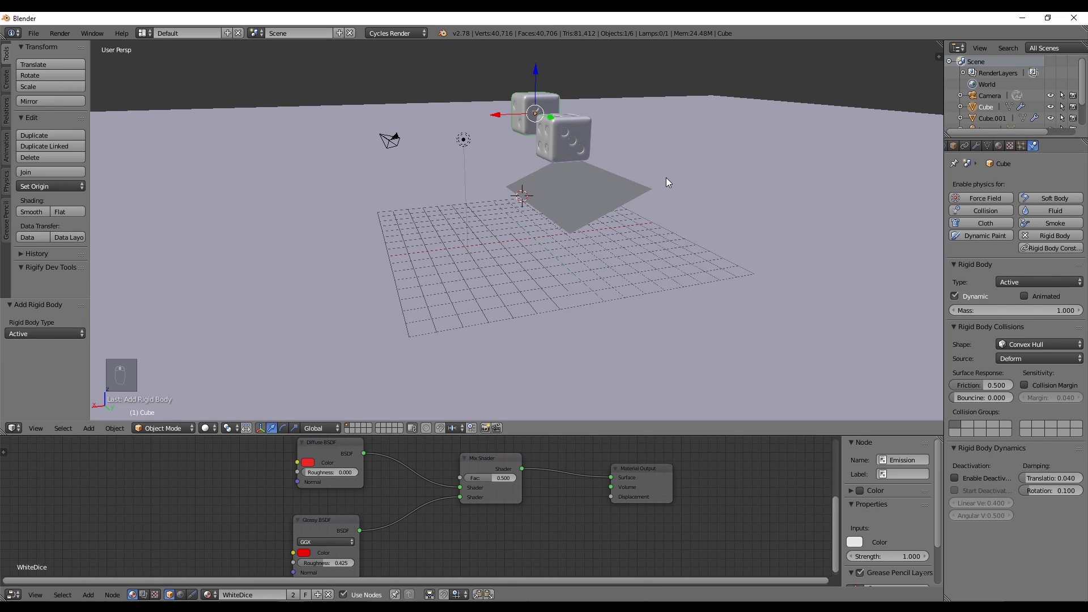
pyautogui.press('alt+a')
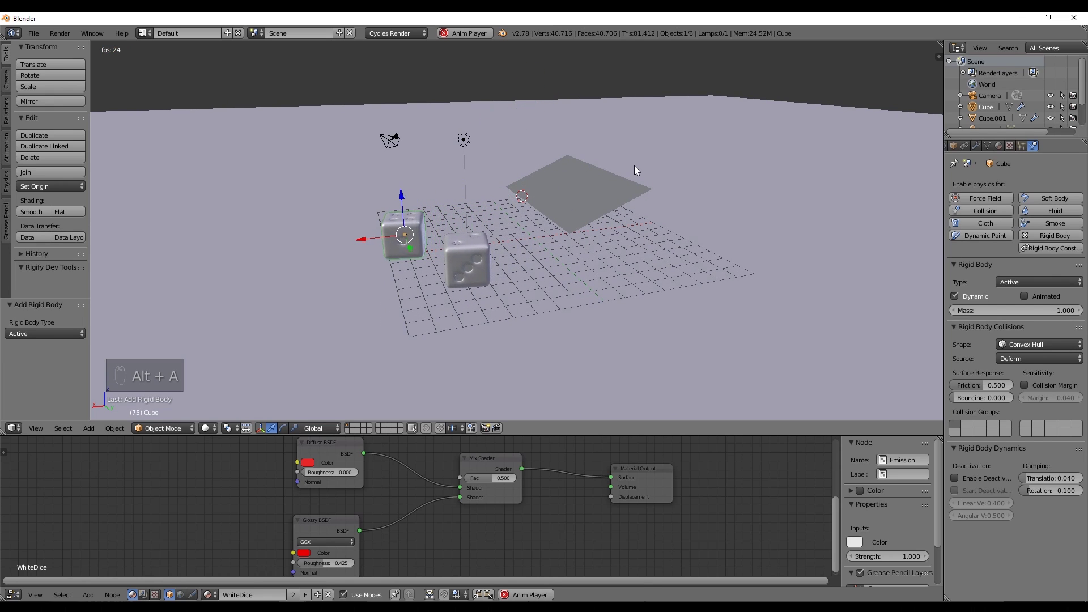
# Rewind, set the end frame to 500, lift the dice higher and switch to camera view.
pyautogui.press('alt+a')
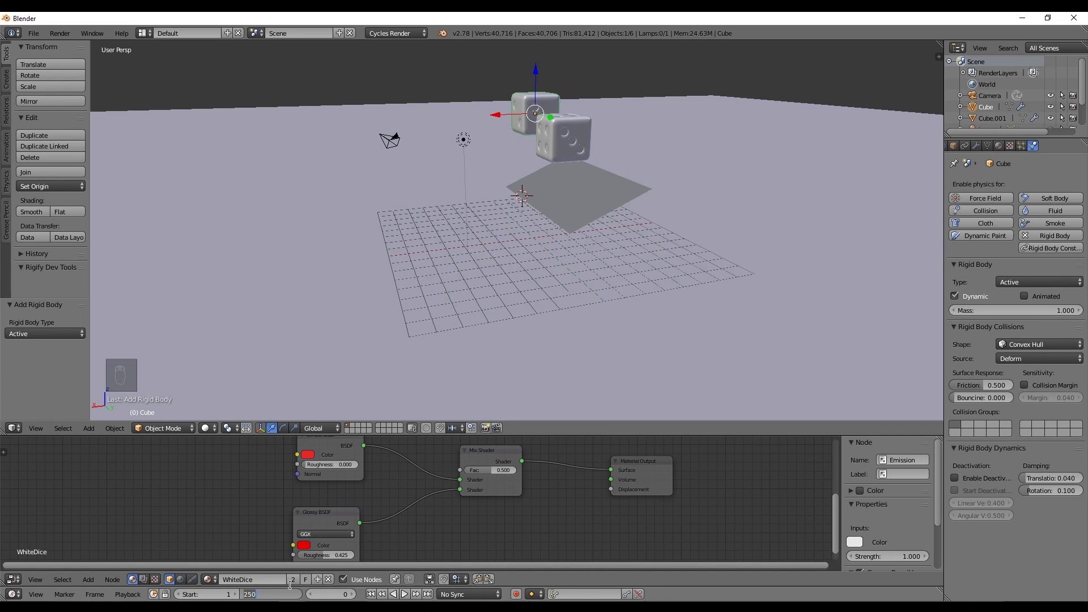
pyautogui.press('KP_0')
pyautogui.middleClick(537, 165)
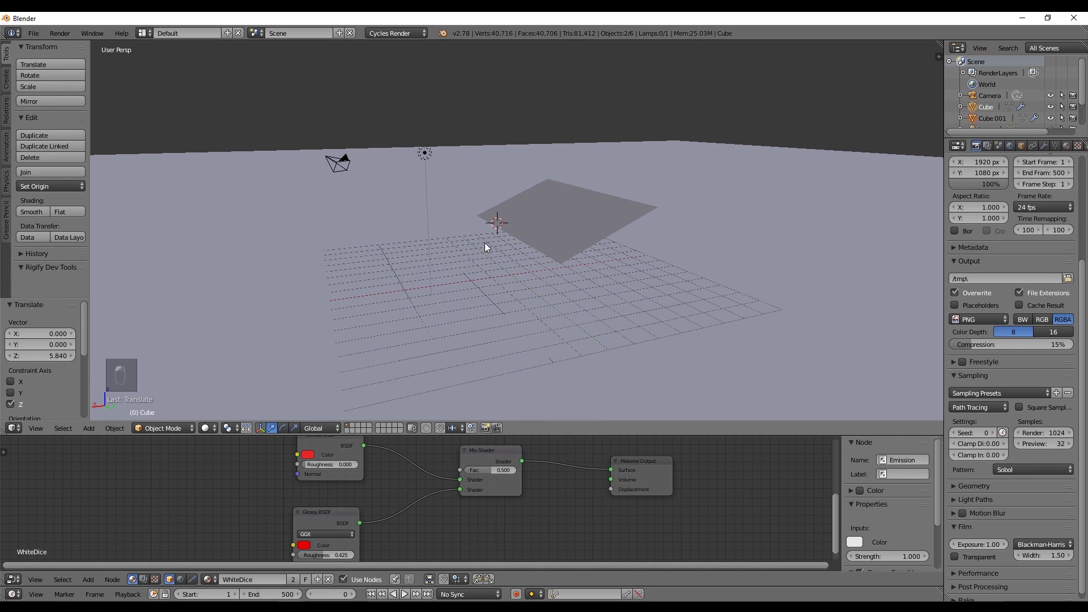
# Shift and tilt the camera so the dice land inside its frame, then replay the drop.
pyautogui.press('KP_0')
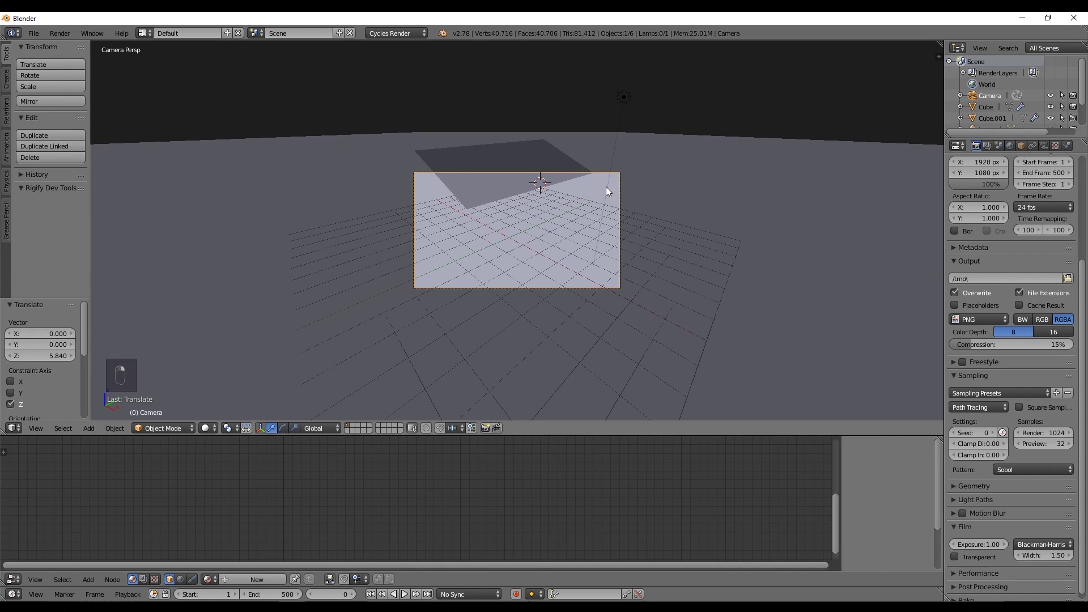
pyautogui.press('g')
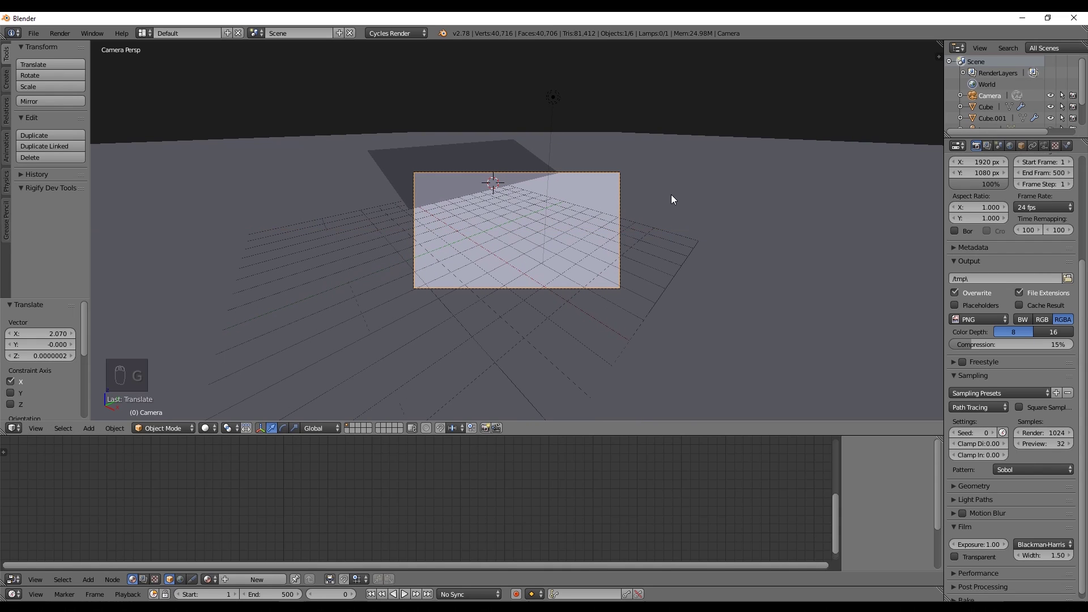
pyautogui.press('g')
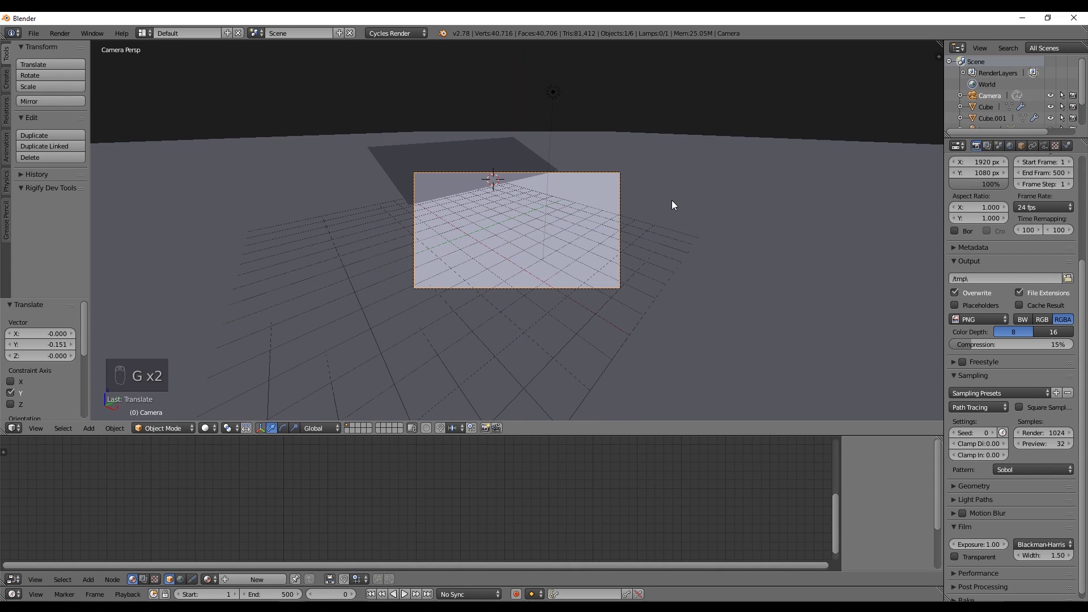
pyautogui.press('g')
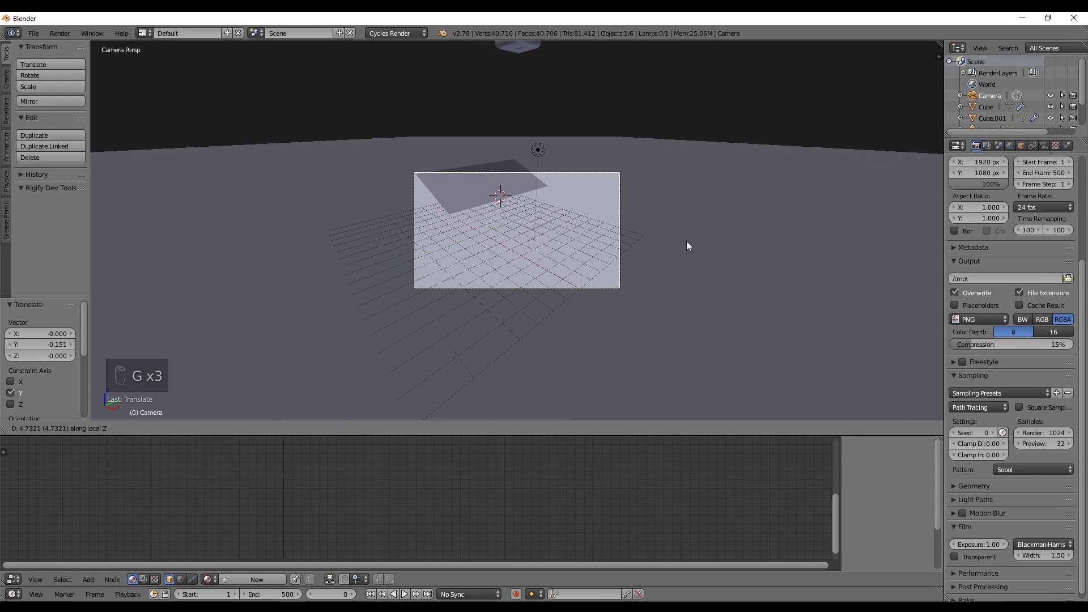
pyautogui.press('r')
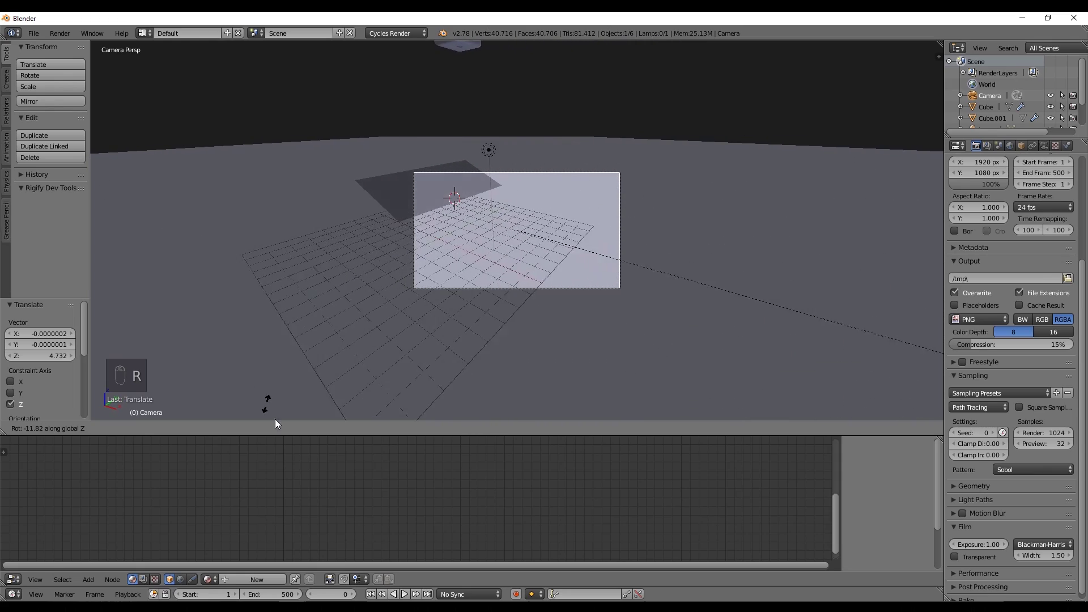
pyautogui.press('KP_0')
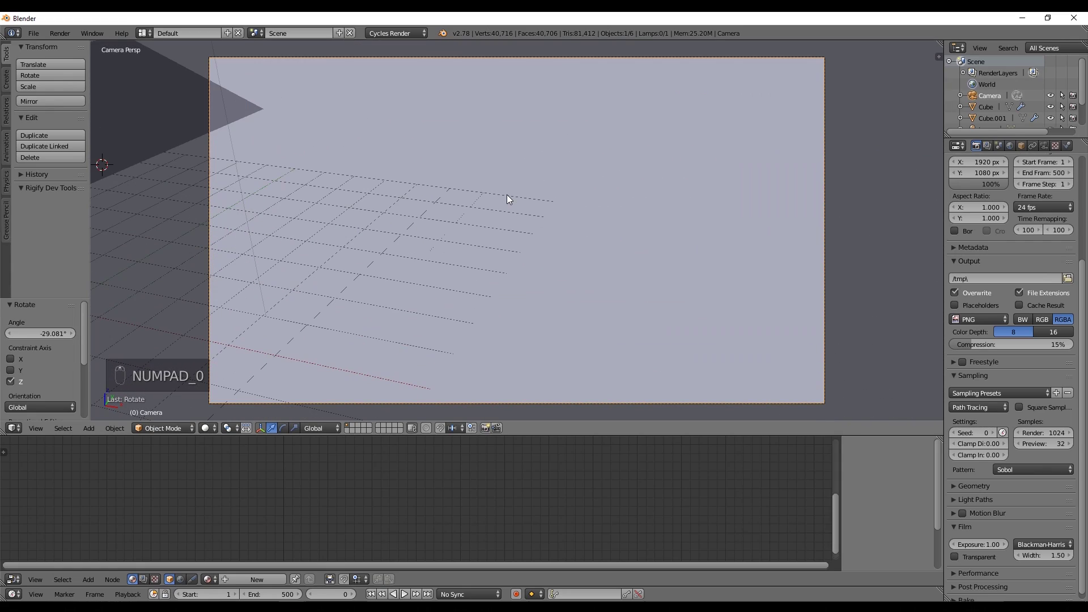
pyautogui.press('alt+a')
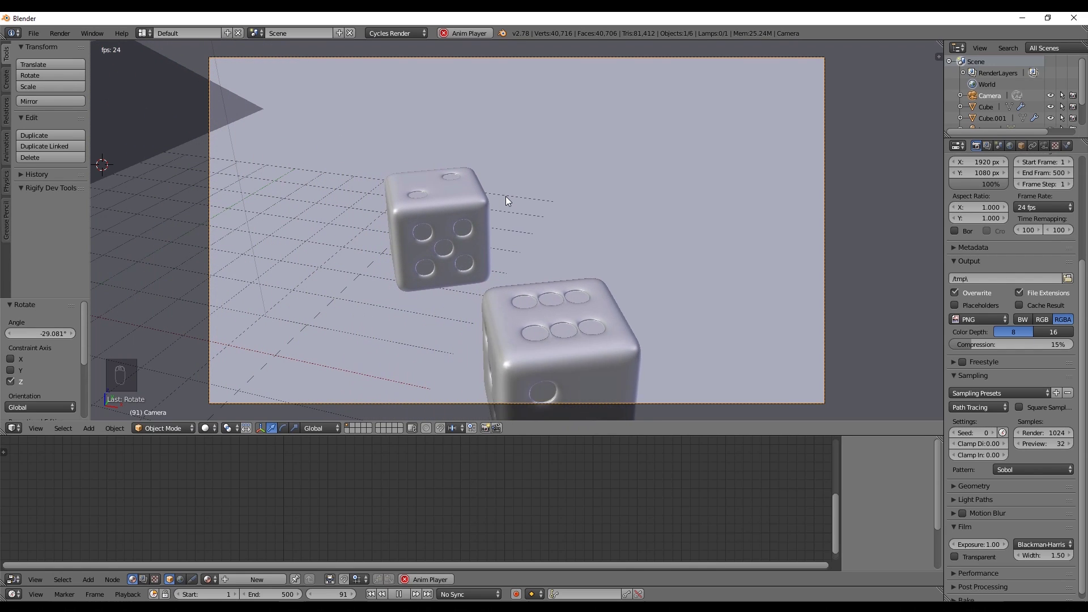
# Stop playback and rotate the dice to new starting angles above the ramp.
pyautogui.press('shift+Left')
pyautogui.press('alt+a')
pyautogui.press('r')
pyautogui.moveTo(563, 279); pyautogui.dragTo(413, 166)
pyautogui.press('s')
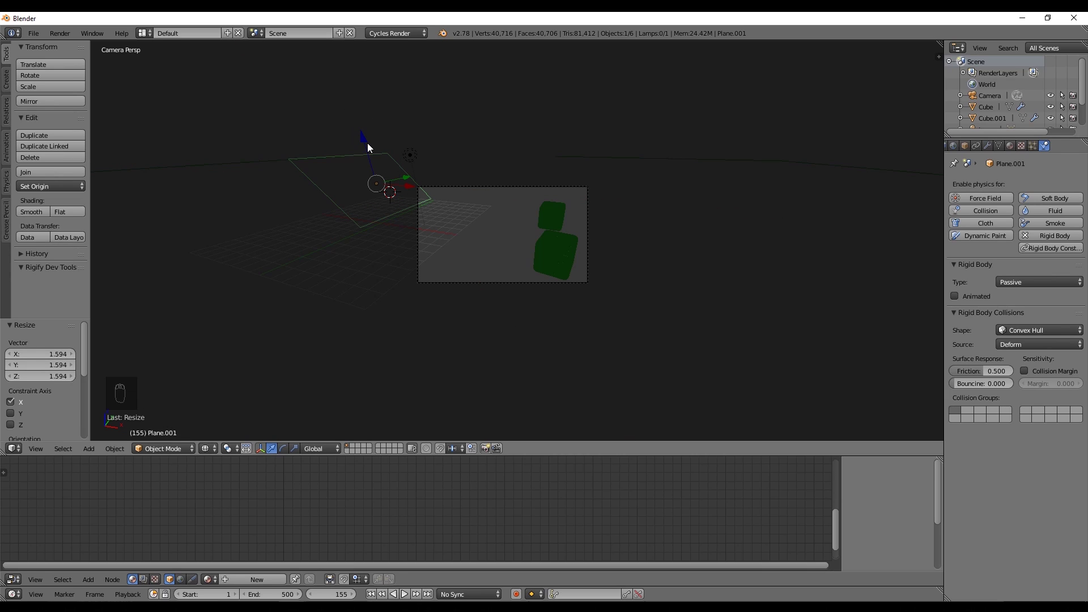
pyautogui.press('KP_Decimal')
pyautogui.press('r')
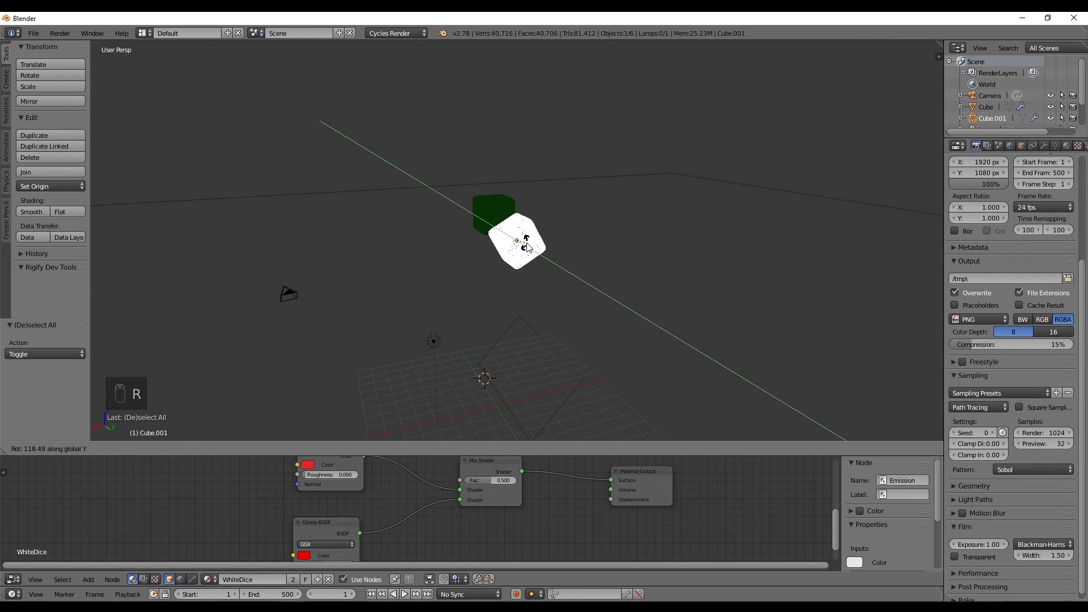
pyautogui.moveTo(532, 242); pyautogui.dragTo(499, 193)
pyautogui.moveTo(486, 212); pyautogui.dragTo(452, 60)
pyautogui.moveTo(455, 117); pyautogui.dragTo(555, 295)
# Raise the dice higher, replay the fall, and set the scene frame rate to 60 fps.
pyautogui.press('Right')
pyautogui.press('KP_0')
pyautogui.press('z')
pyautogui.press('shift+Left')
pyautogui.press('alt+a')
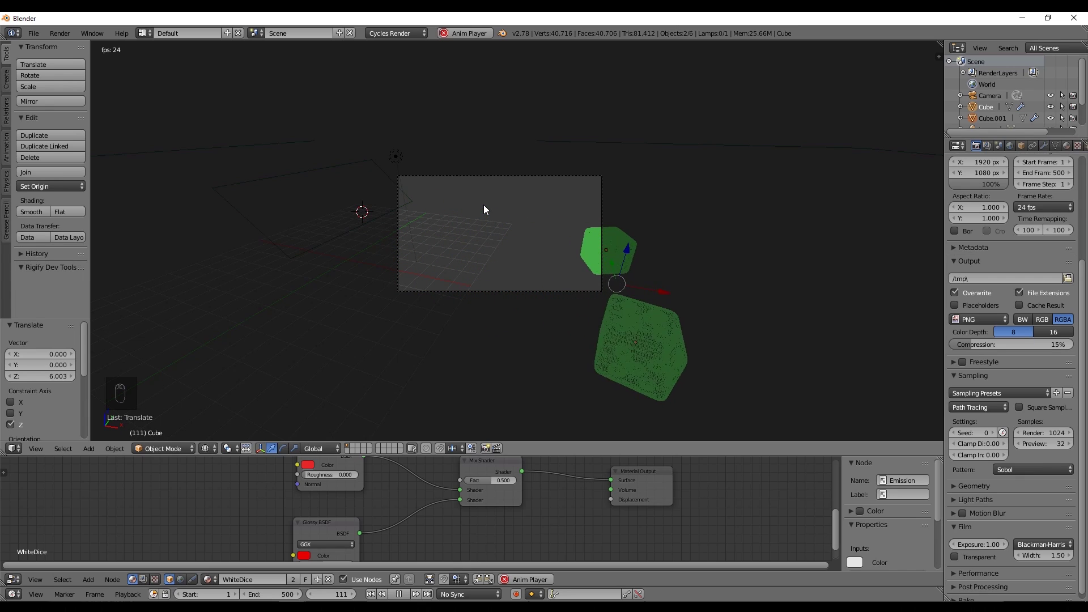
pyautogui.press('alt+a')
pyautogui.click(500, 177)
pyautogui.press('g')
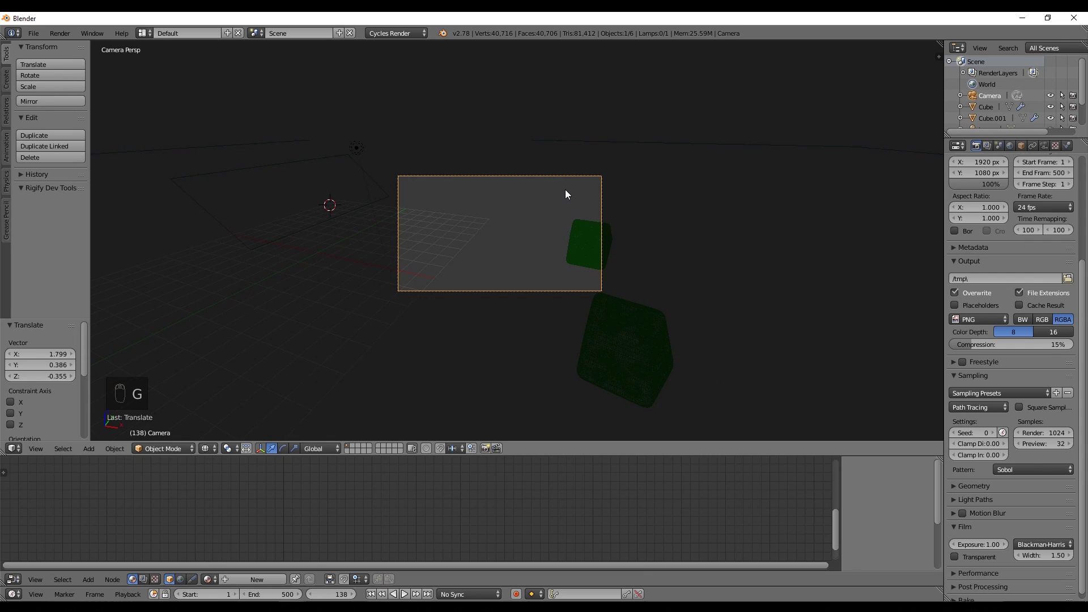
pyautogui.press('g')
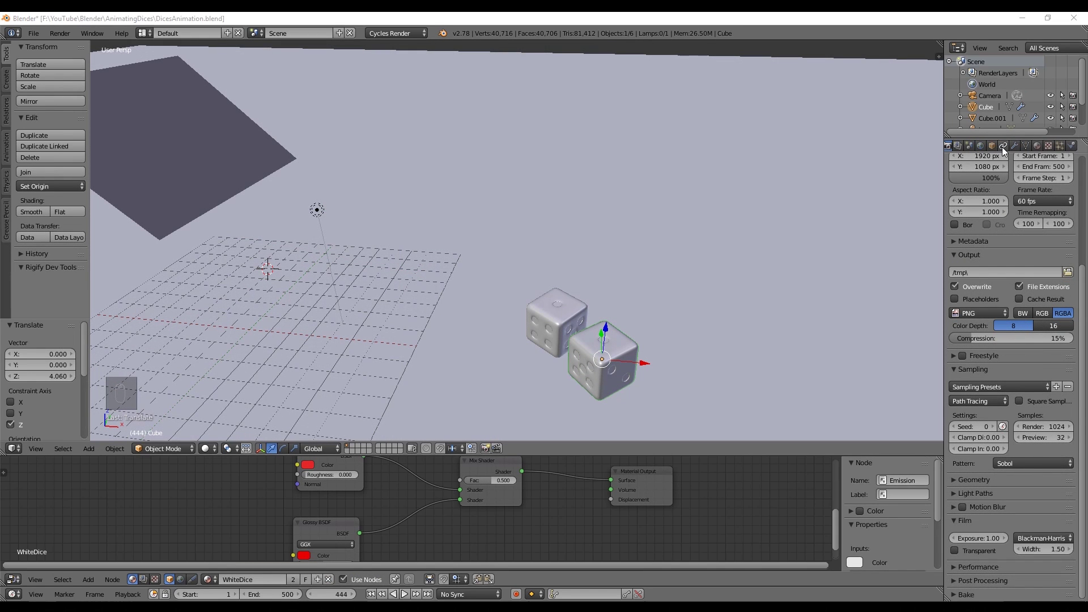
# Set Rigid Body World steps per second to 60 and cache end to 500, then replay the fall.
pyautogui.moveTo(1000, 149); pyautogui.dragTo(990, 319)
pyautogui.moveTo(990, 320); pyautogui.dragTo(986, 308)
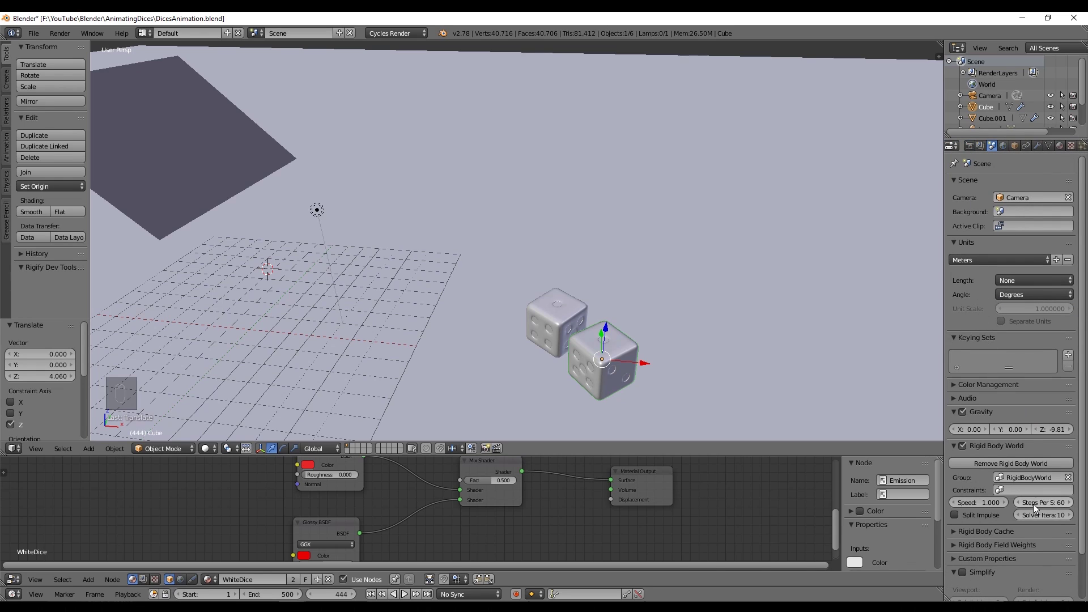
pyautogui.moveTo(1082, 518); pyautogui.dragTo(951, 464)
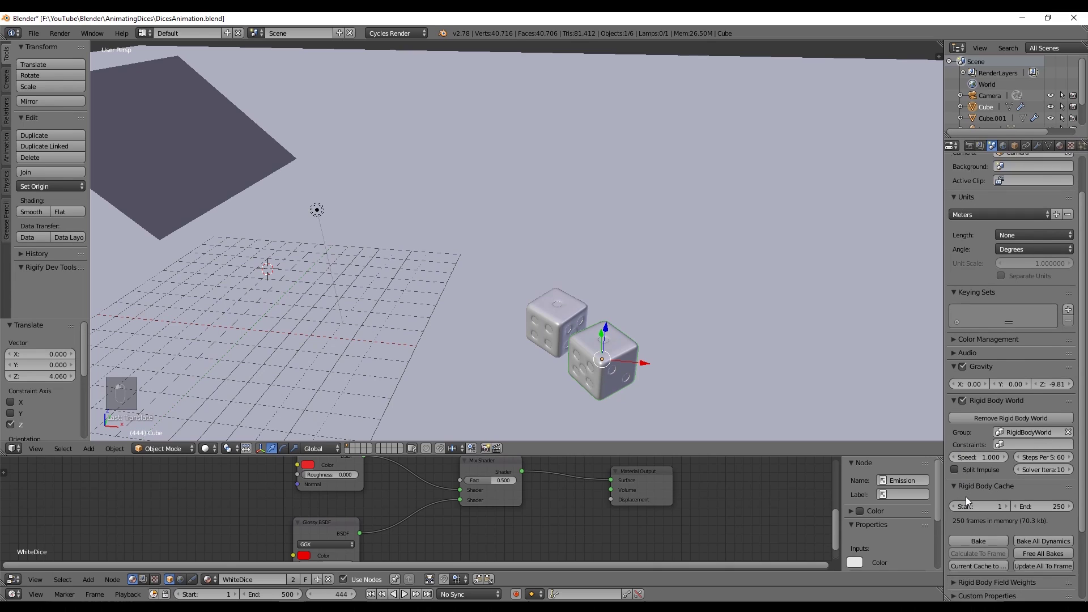
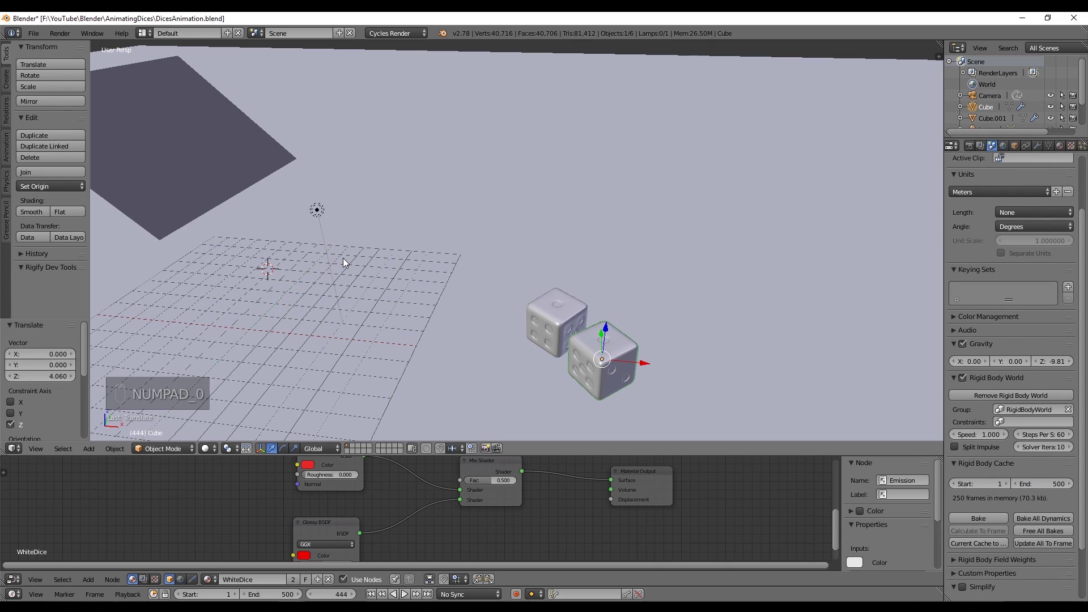
pyautogui.press('shift+Left')
pyautogui.press('alt+a')
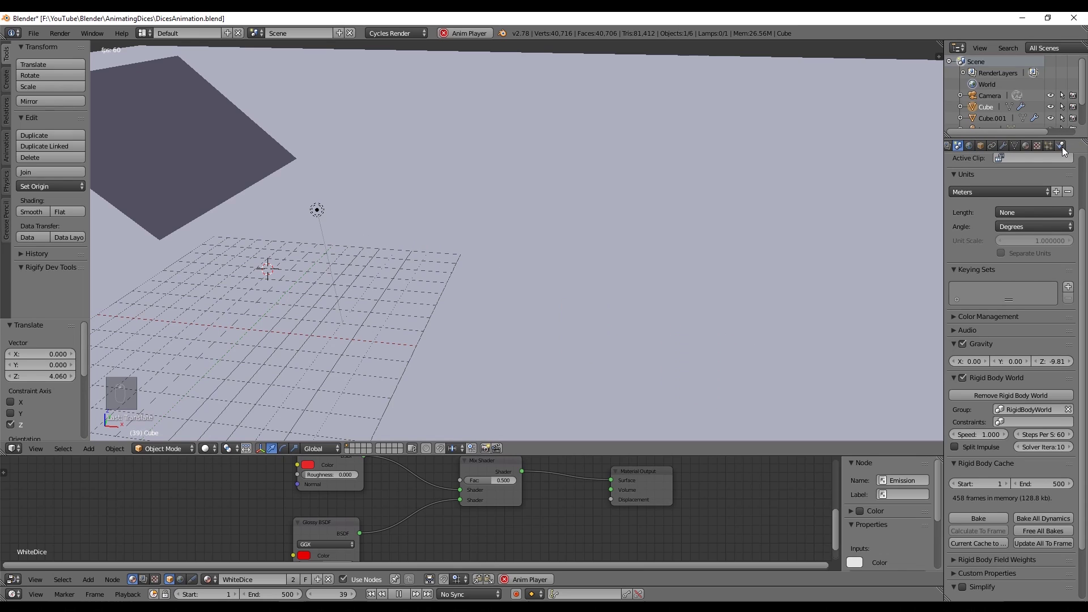
# Give the dice a bounciness of 1.0 and test the bounce in playback.
pyautogui.moveTo(1066, 151); pyautogui.dragTo(994, 416)
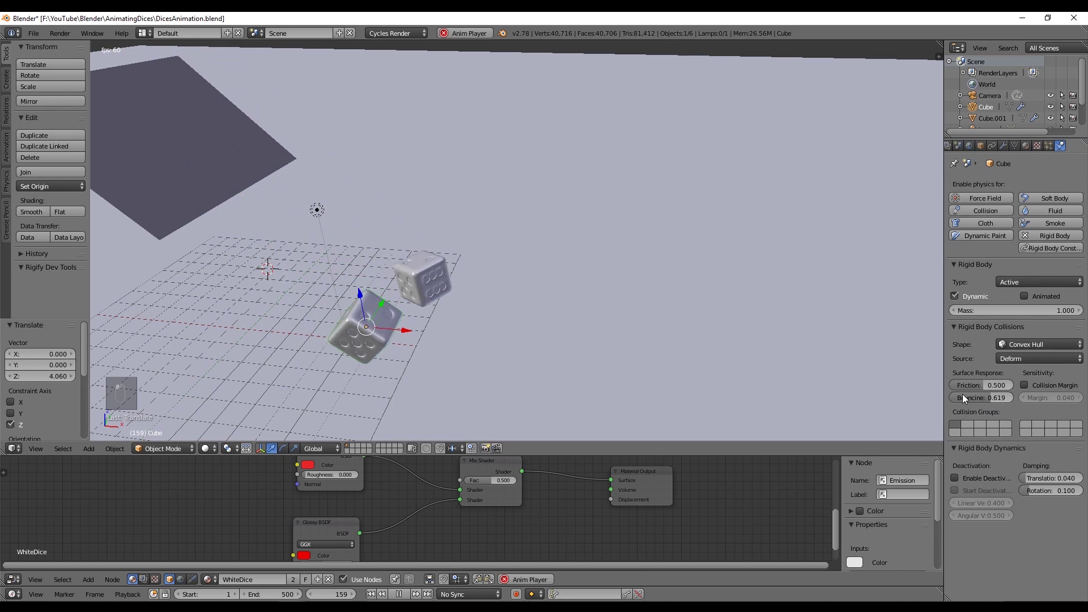
pyautogui.press('alt+a')
pyautogui.moveTo(981, 403); pyautogui.dragTo(990, 388)
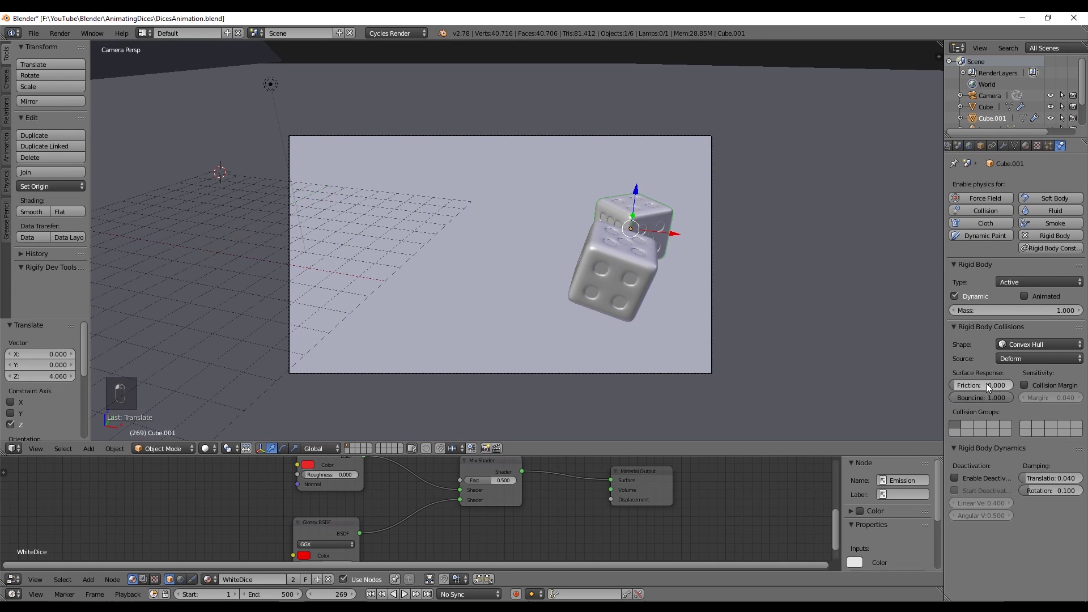
pyautogui.press('shift+Down')
pyautogui.press('shift+Left')
pyautogui.press('alt+a')
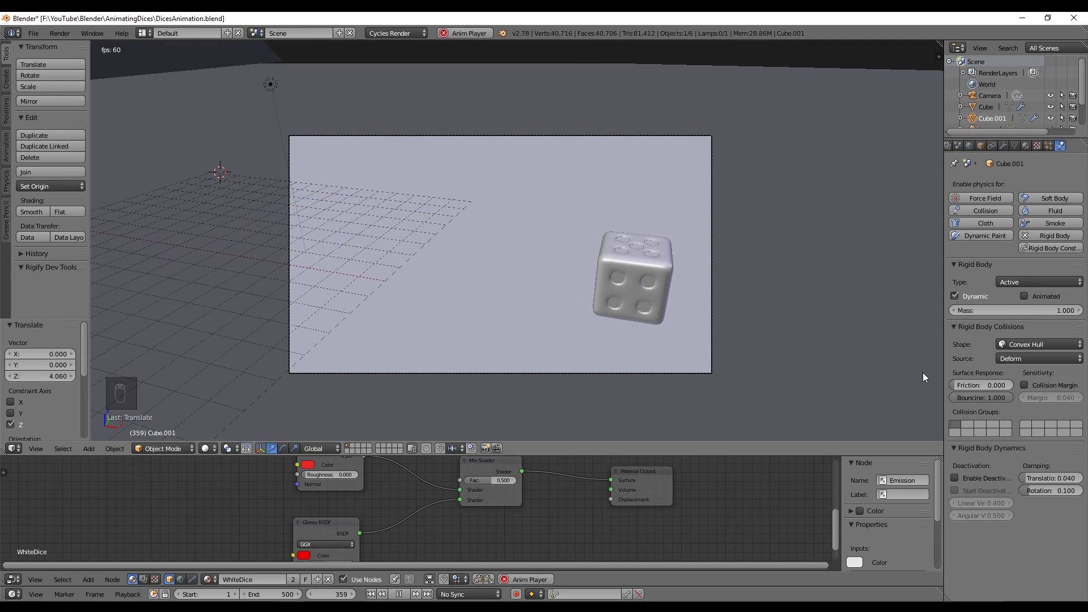
# Set the die's friction to 0.8 and replay the roll from the first frame.
pyautogui.press('alt+a')
pyautogui.press('shift+Left')
pyautogui.click(976, 389)
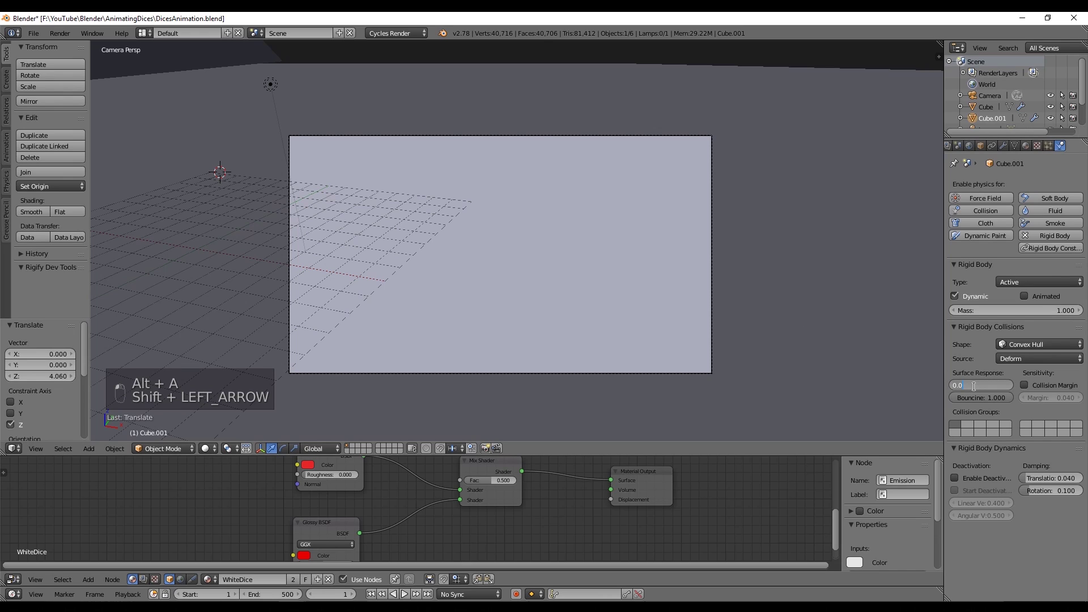
pyautogui.press('alt+a')
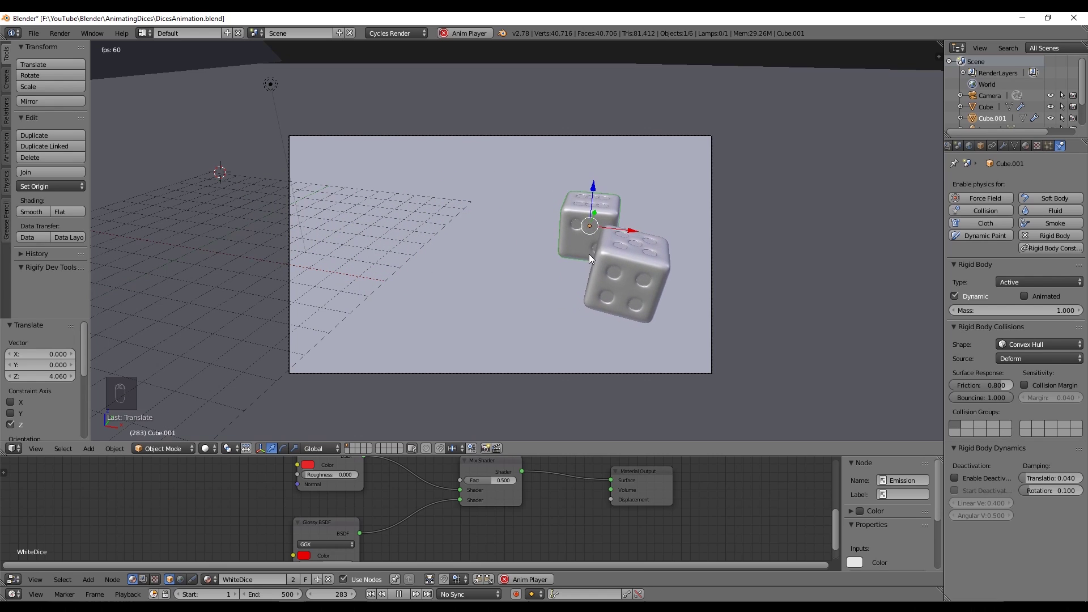
# Select the lamp, duplicate it with Shift+D and preview the lighting in rendered shading.
pyautogui.moveTo(593, 258); pyautogui.dragTo(884, 396)
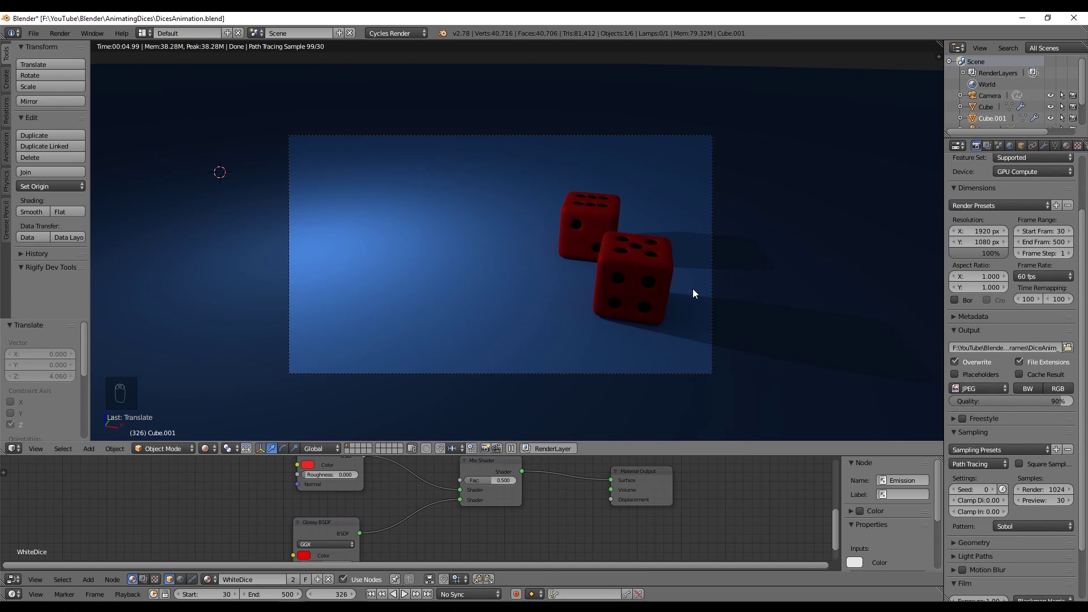
pyautogui.press('z')
pyautogui.moveTo(624, 257); pyautogui.dragTo(402, 156)
pyautogui.press('shift+d')
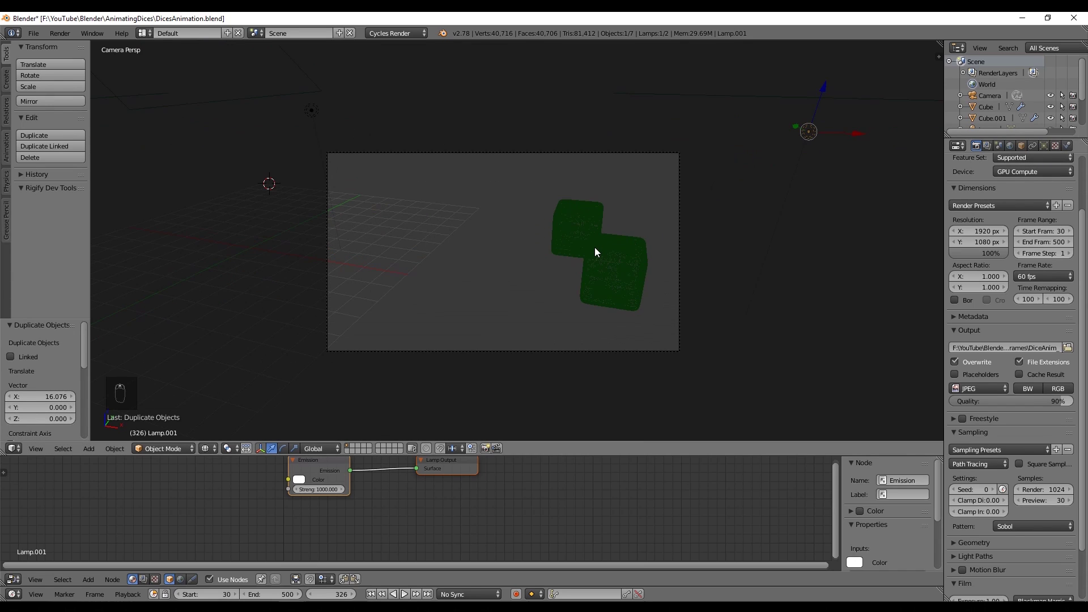
pyautogui.press('shift+z')
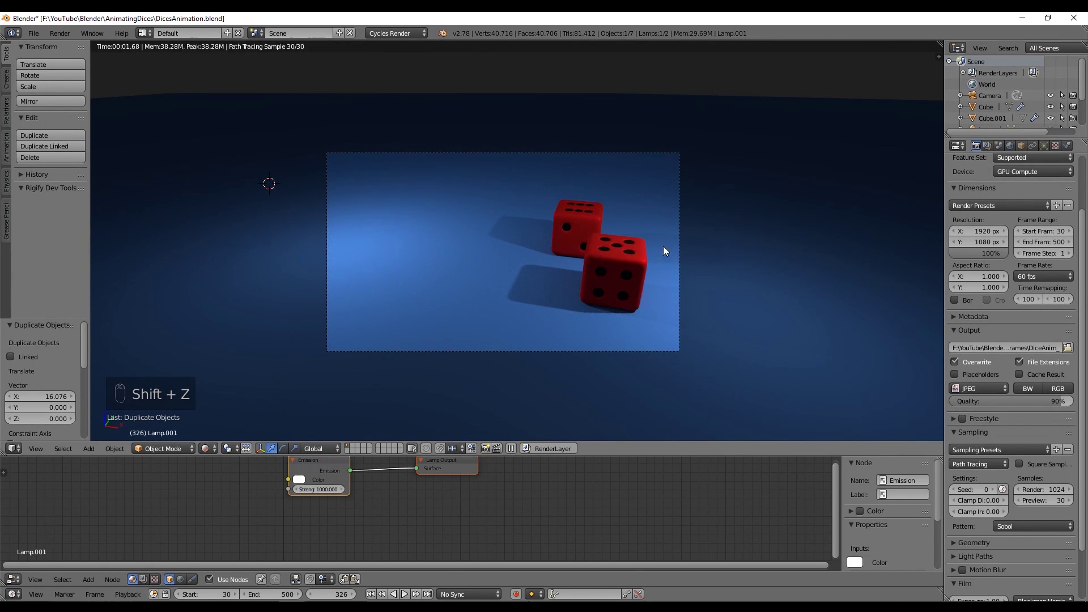
pyautogui.press('z')
pyautogui.press('shift+z')
# Move the new lamp beside the dice along X and Y and check the lighting as a render.
pyautogui.press('g')
pyautogui.click(524, 252)
pyautogui.press('g')
pyautogui.press('z')
pyautogui.moveTo(651, 291); pyautogui.dragTo(579, 206)
pyautogui.press('KP_0')
pyautogui.press('shift+z')
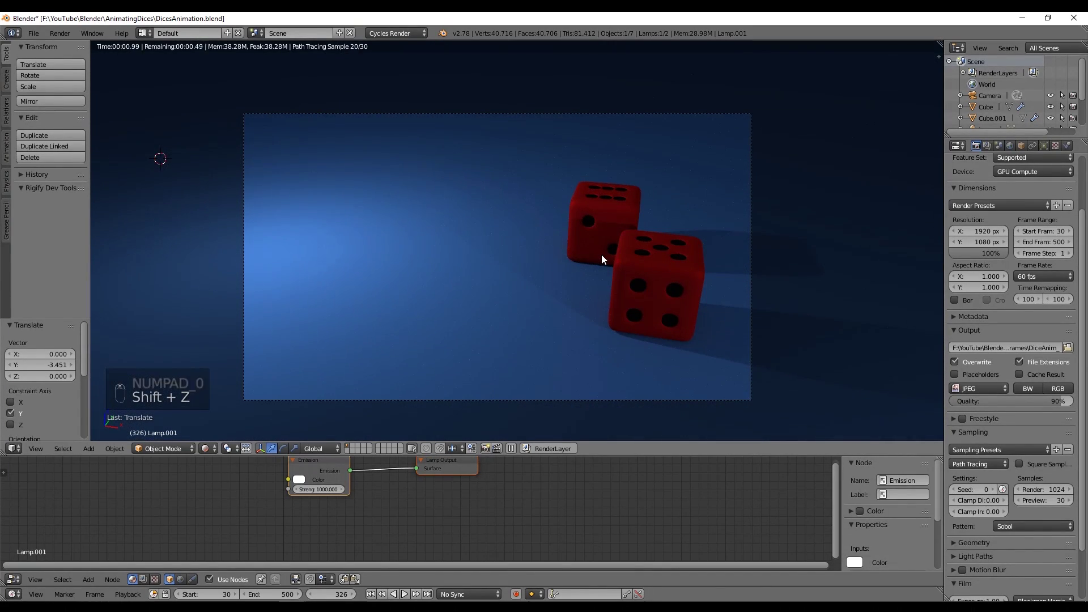
pyautogui.press('shift+z')
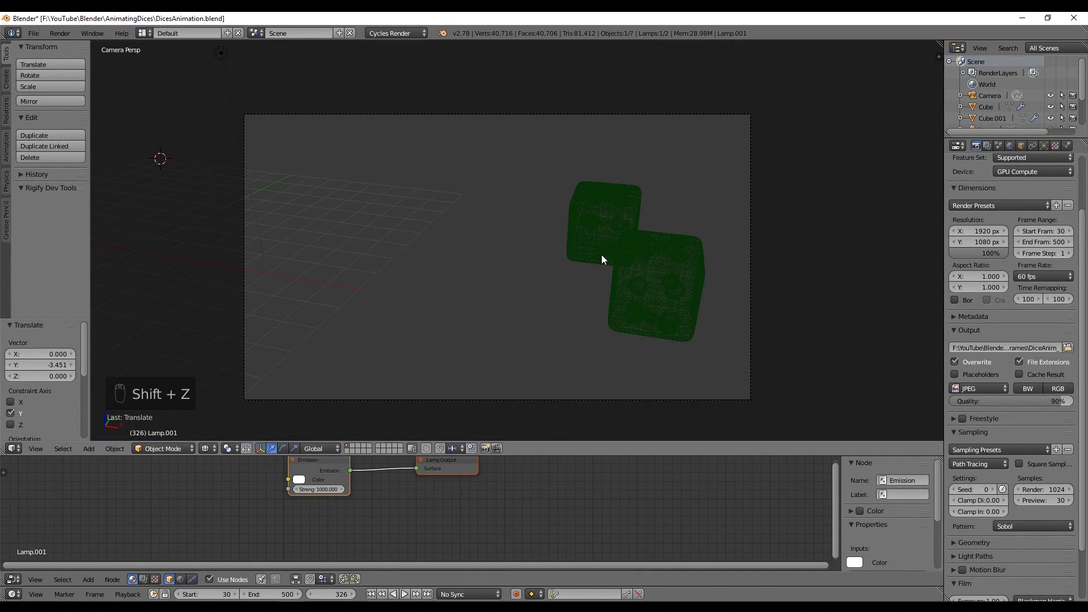
pyautogui.press('shift+z')
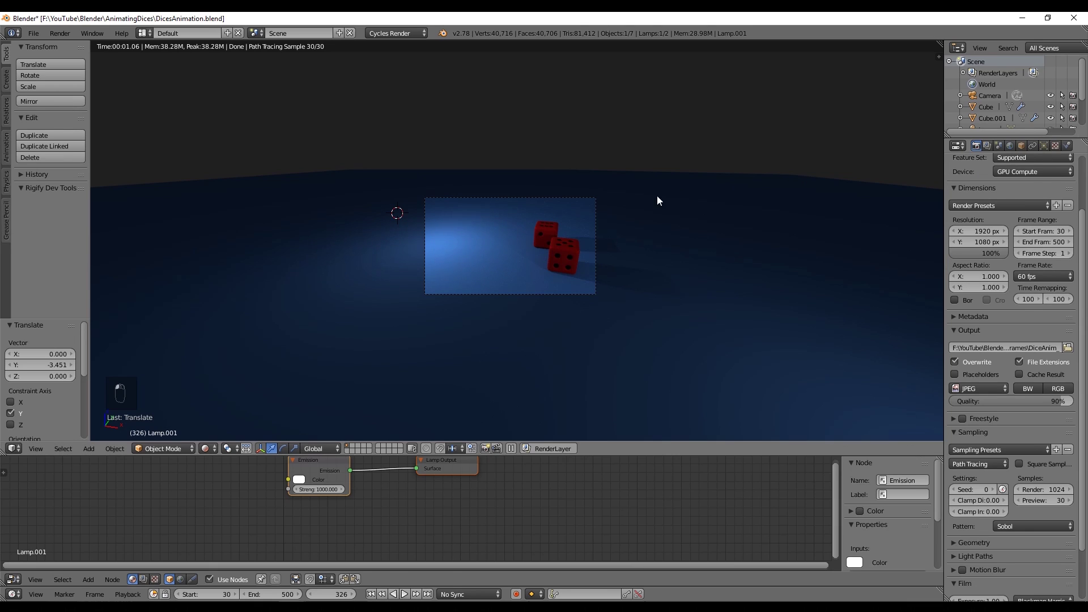
# Snap the 3D cursor to the die and add a Plain Axes empty there.
pyautogui.press('z')
pyautogui.press('alt+a')
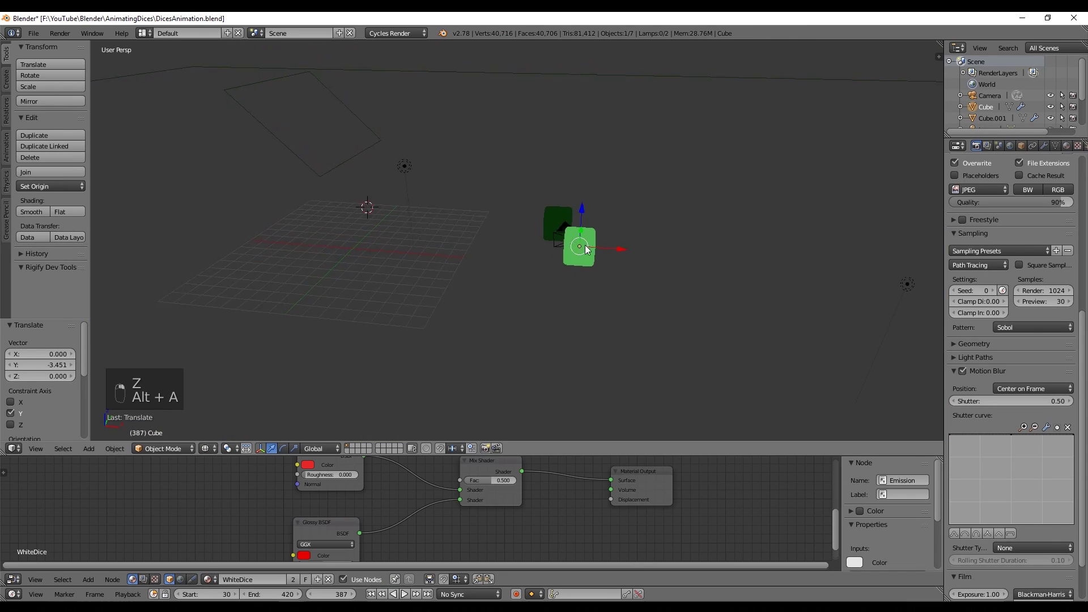
pyautogui.press('shift+s')
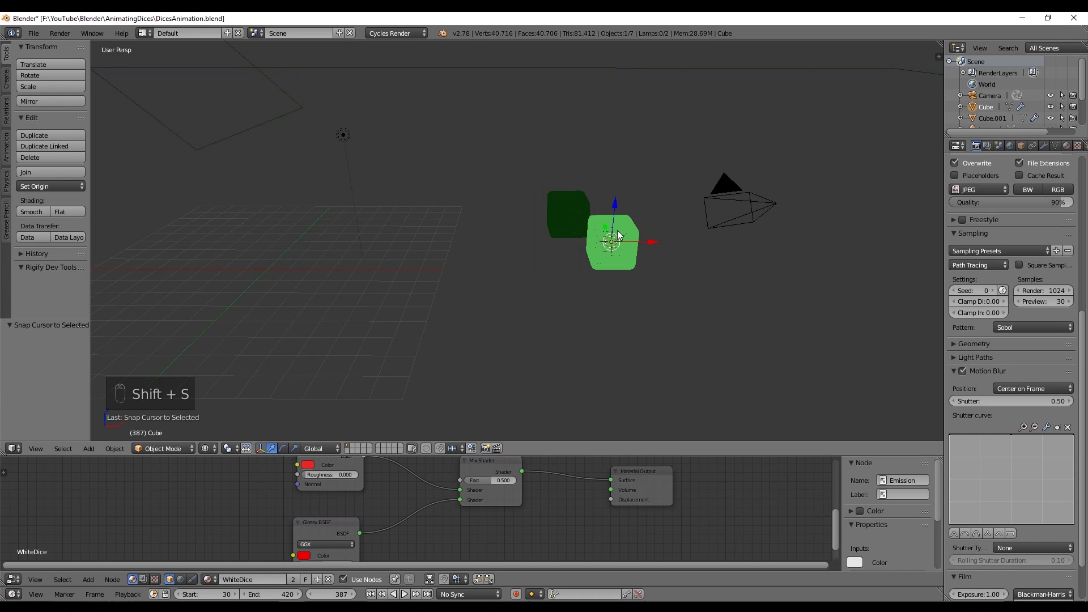
pyautogui.press('shift+a')
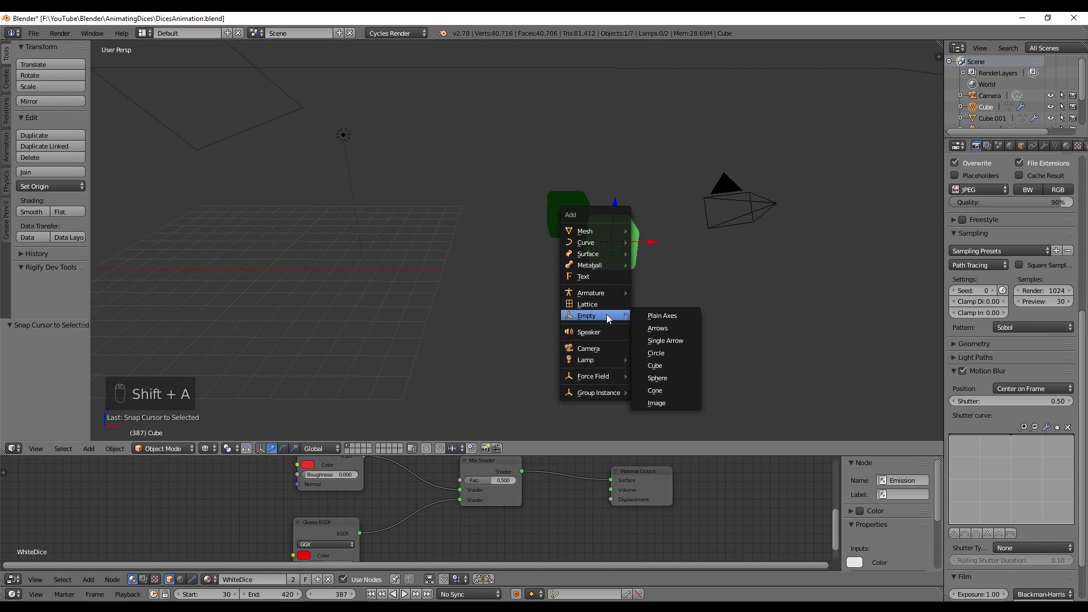
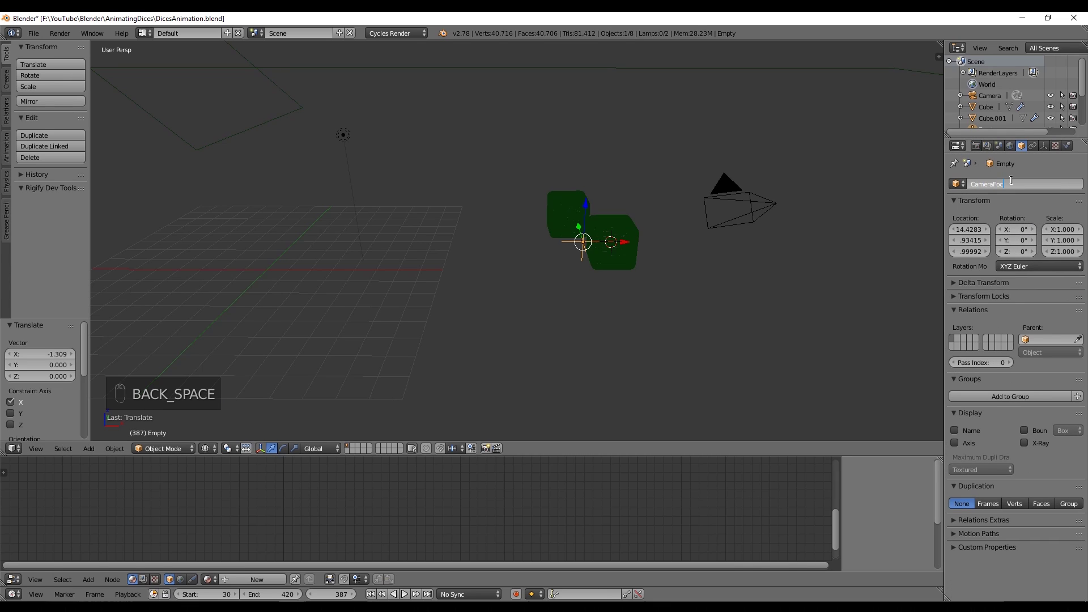
pyautogui.click(757, 207)
# Name the empty CameraFocus, make it the camera's depth-of-field focus and preview the render.
pyautogui.moveTo(1048, 149); pyautogui.dragTo(584, 247)
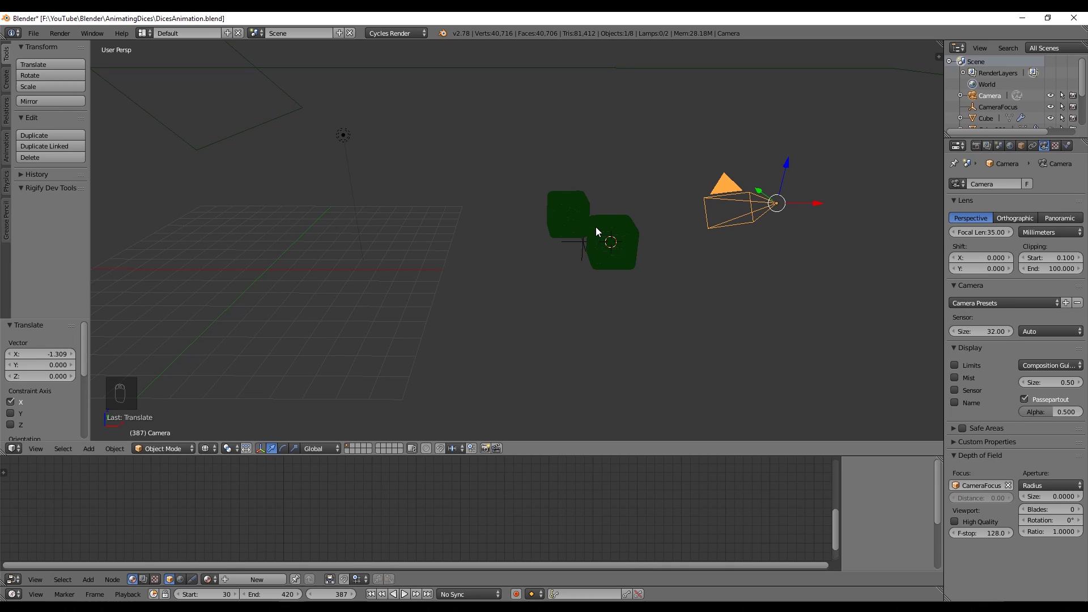
pyautogui.press('KP_0')
pyautogui.press('shift+z')
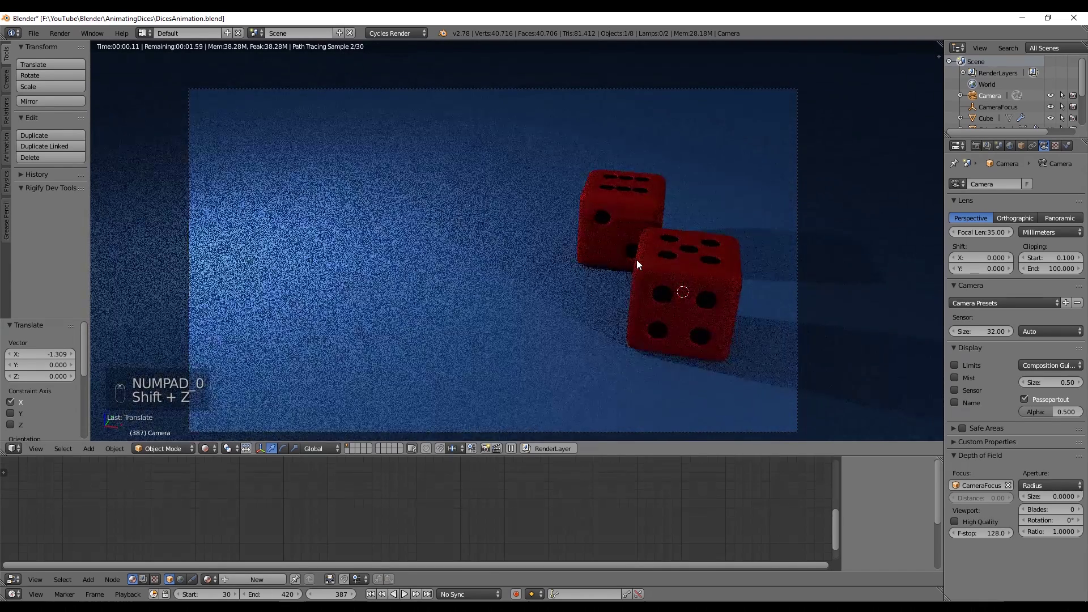